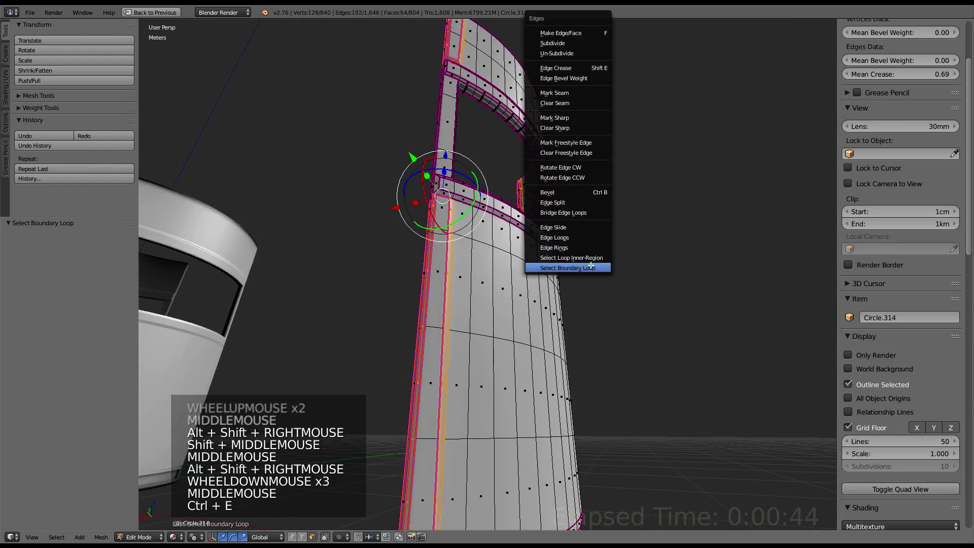
Select the outer boundary loop of the window opening faces for creasing.
{"action": "left_click", "coordinate": [899, 74]}
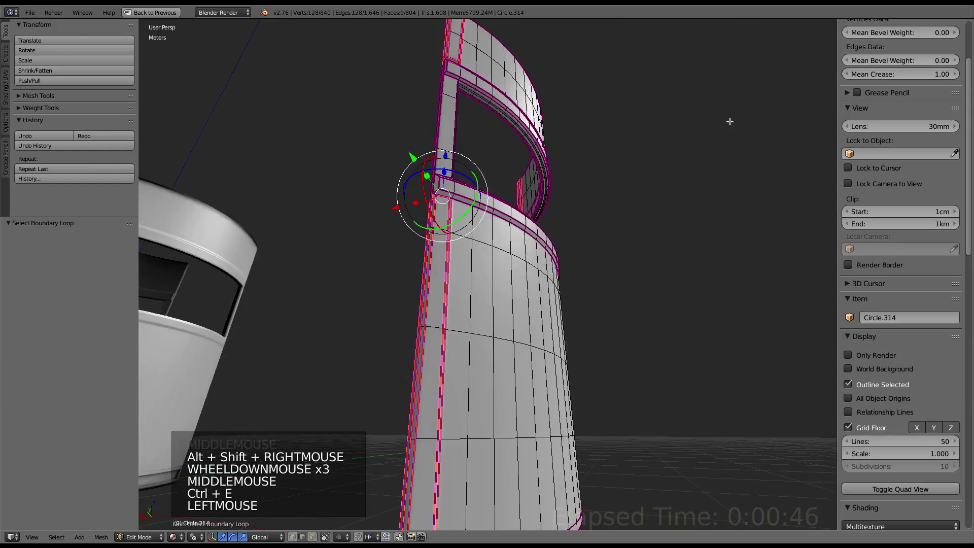
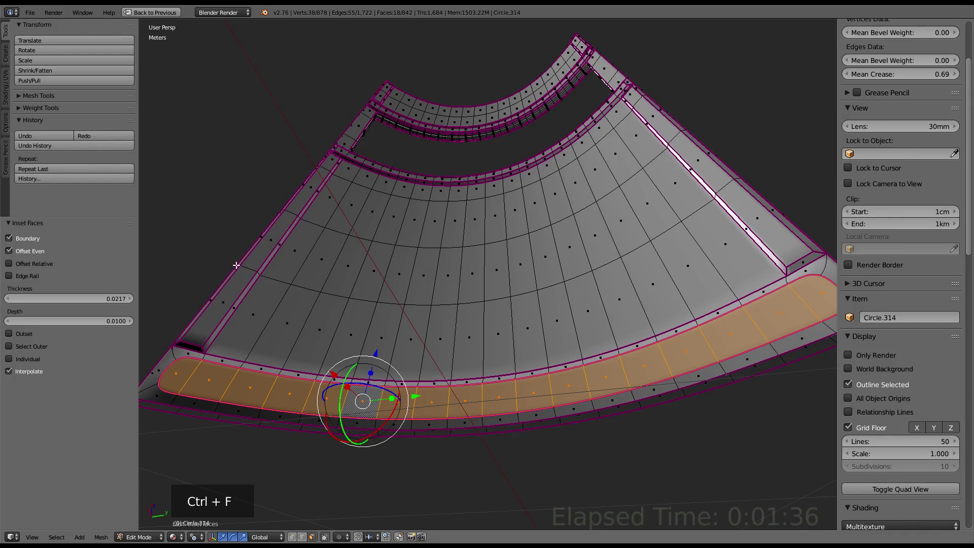
Crease the inset groove's outline edges on the curved band to full 1.0.
{"action": "key", "text": "ctrl+e"}
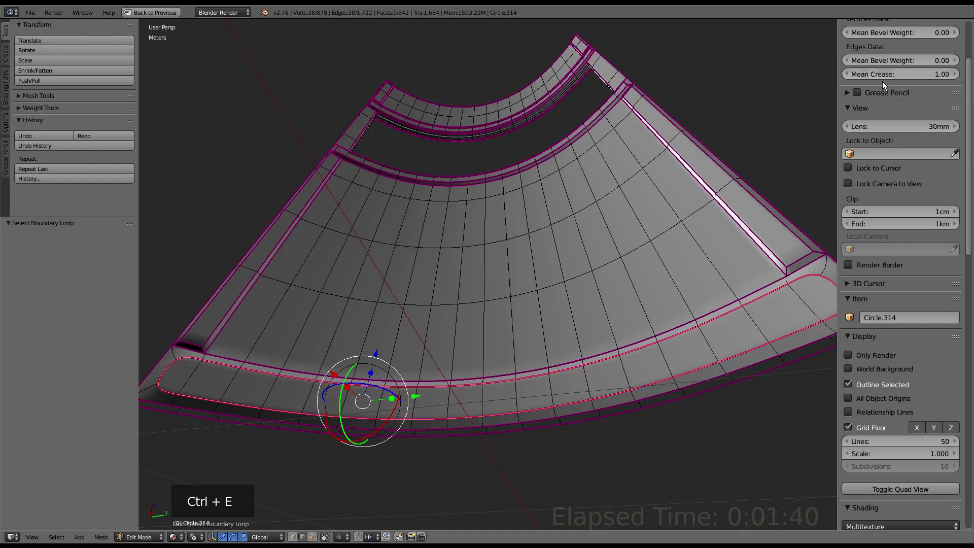
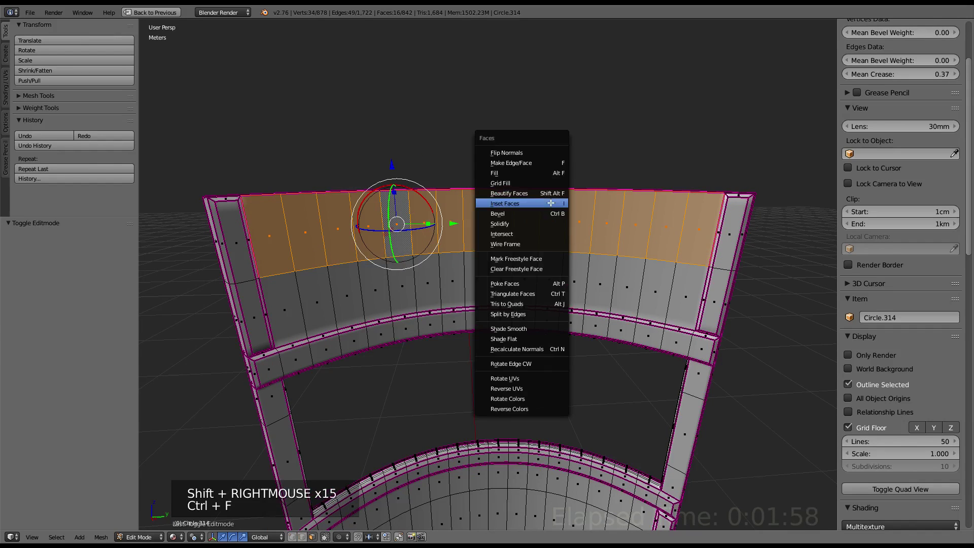
Crease both outline loops of the top panel's recessed inset to full 1.0.
{"action": "key", "text": "ctrl+e"}
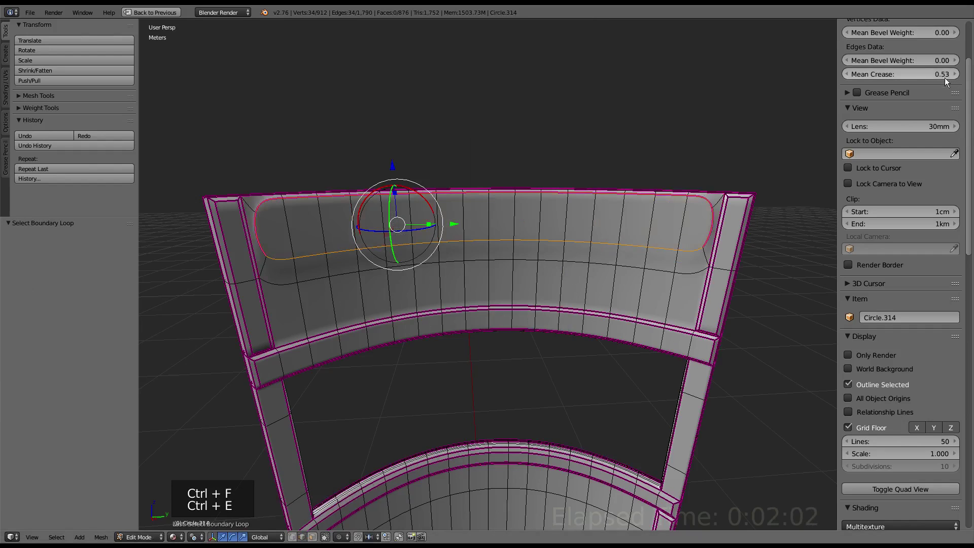
{"action": "left_click", "coordinate": [932, 76]}
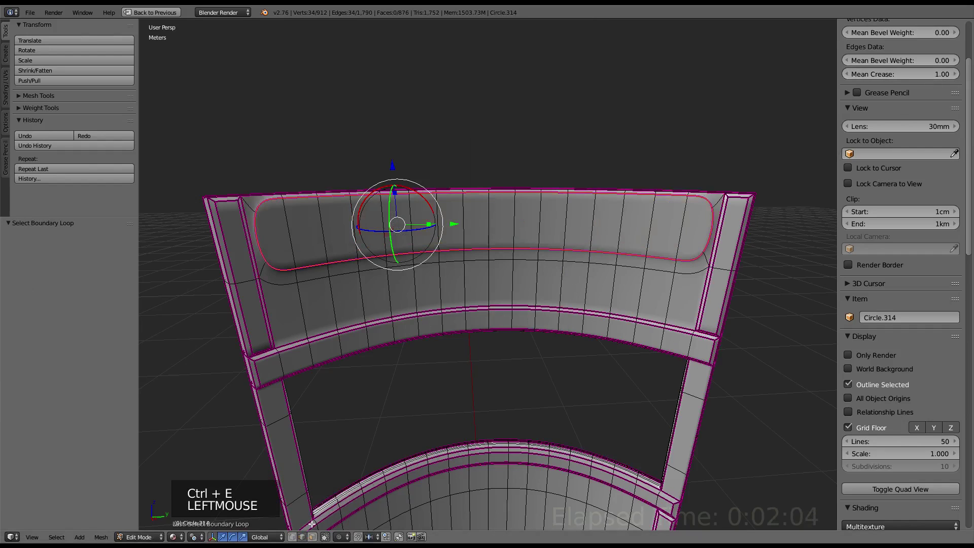
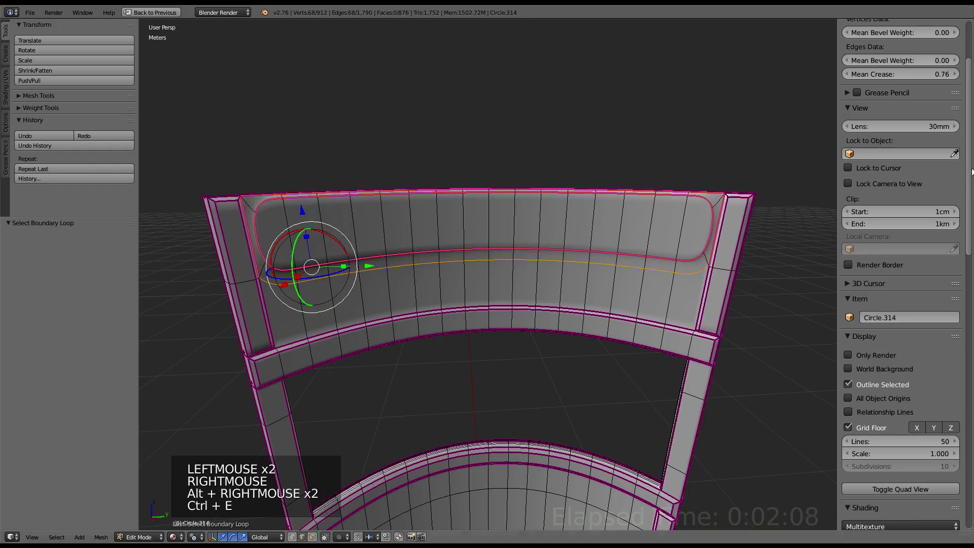
{"action": "left_click", "coordinate": [906, 79]}
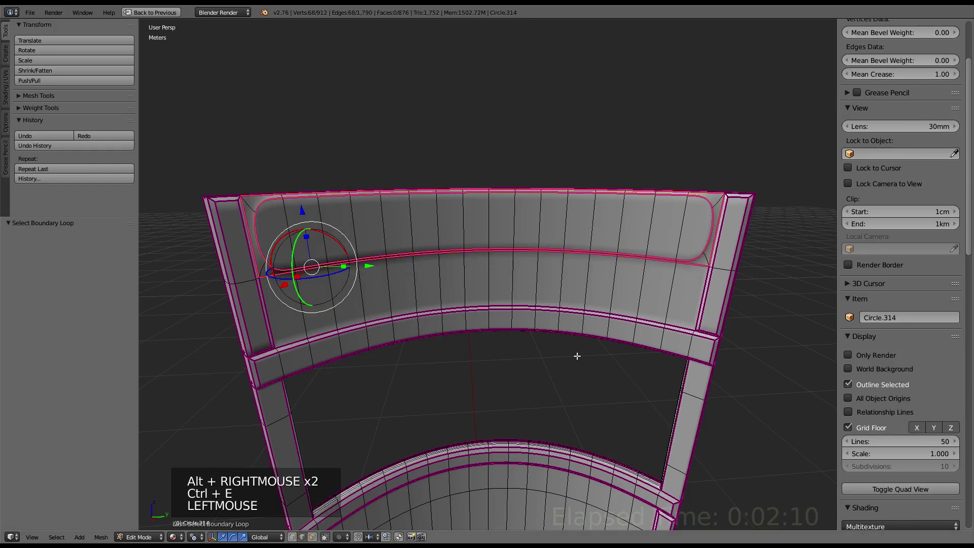
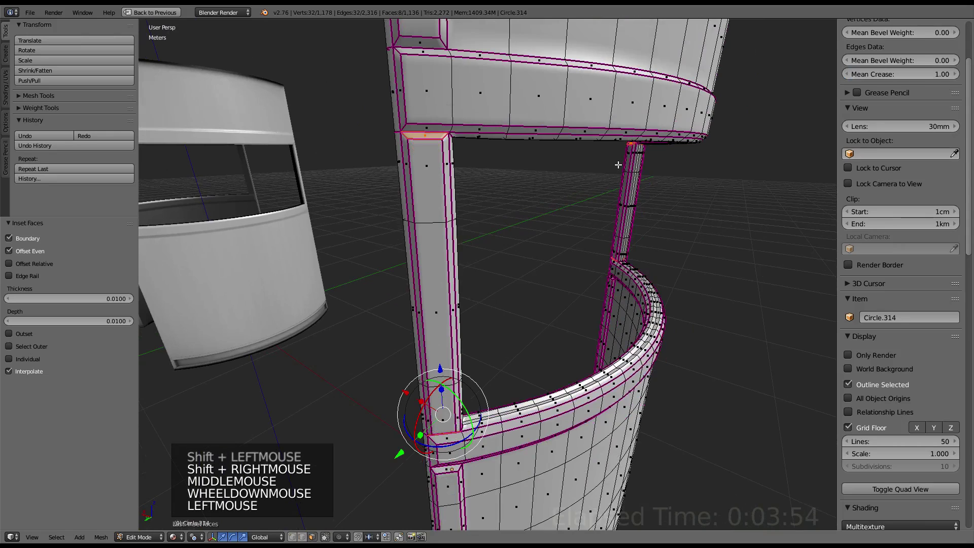
Leave edit mode and orbit around the smoothed door to inspect the creased window frames.
{"action": "key", "text": "Tab"}
{"action": "scroll", "scroll_direction": "down", "scroll_amount": 3}
{"action": "scroll", "scroll_direction": "up", "scroll_amount": 3}
{"action": "scroll", "scroll_direction": "down", "scroll_amount": 3}
{"action": "middle_click", "coordinate": [610, 271]}
{"action": "scroll", "scroll_direction": "down", "scroll_amount": 3}
{"action": "scroll", "scroll_direction": "up", "scroll_amount": 3}
{"action": "middle_click", "coordinate": [586, 210]}
{"action": "middle_click", "coordinate": [581, 172]}
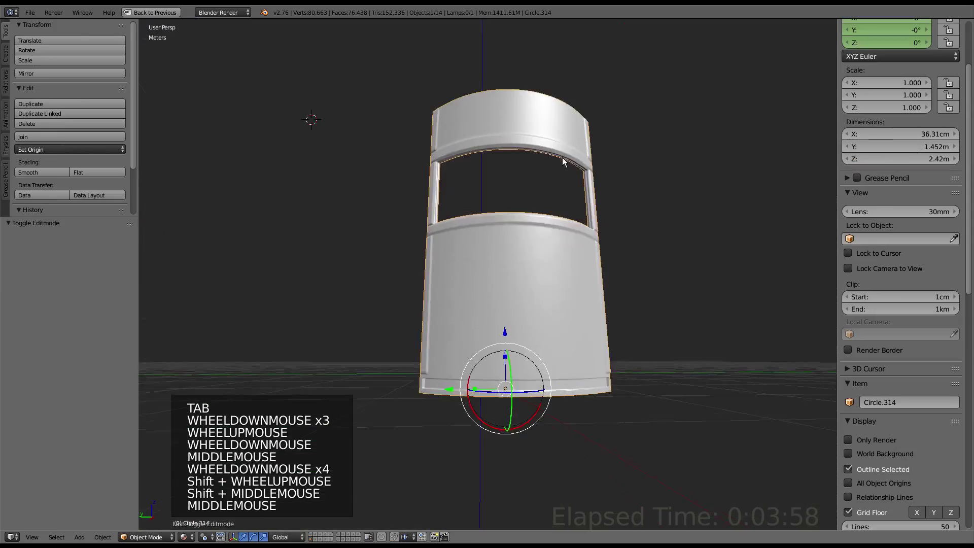
{"action": "middle_click", "coordinate": [559, 209]}
{"action": "scroll", "scroll_direction": "up", "scroll_amount": 3}
{"action": "middle_click", "coordinate": [538, 288]}
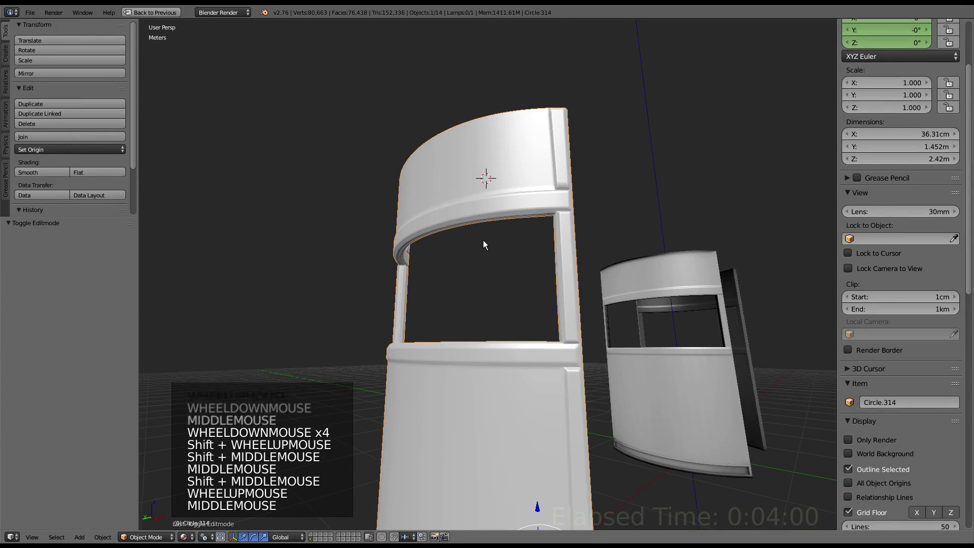
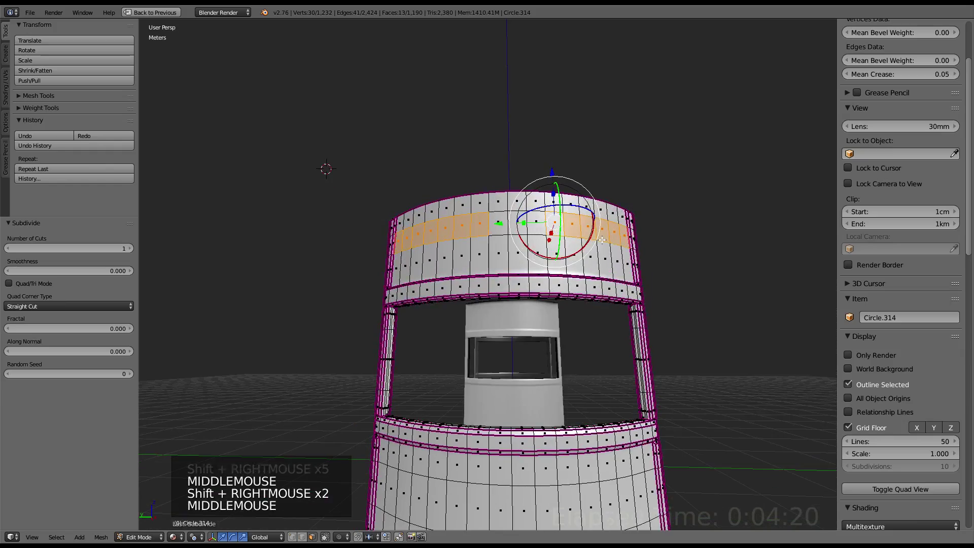
Pick a face in the top panel strip and square the view up to a flat side ortho view.
{"action": "middle_click", "coordinate": [474, 280]}
{"action": "scroll", "scroll_direction": "down", "scroll_amount": 3}
{"action": "middle_click", "coordinate": [493, 253]}
{"action": "scroll", "scroll_direction": "up", "scroll_amount": 3}
{"action": "middle_click", "coordinate": [570, 250]}
{"action": "right_click", "coordinate": [540, 266]}
{"action": "middle_click", "coordinate": [522, 284]}
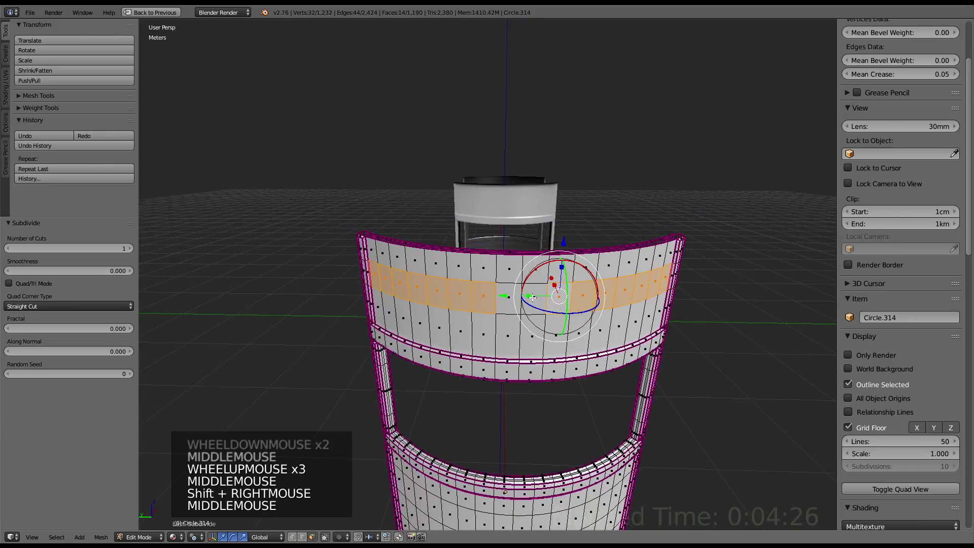
{"action": "key", "text": "KP_1"}
{"action": "key", "text": "KP_5"}
{"action": "key", "text": "KP_3"}
{"action": "key", "text": "ctrl+KP_1"}
{"action": "key", "text": "ctrl+KP_3"}
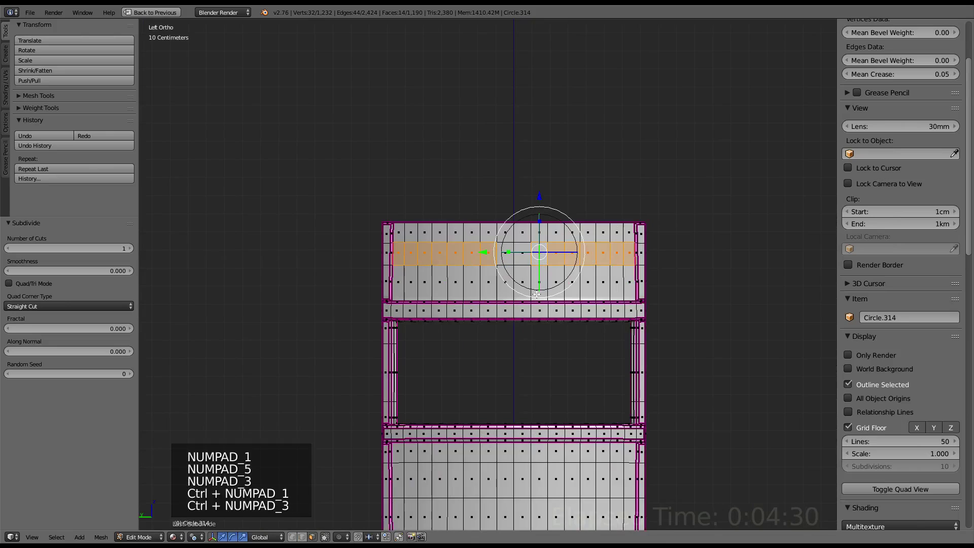
{"action": "scroll", "scroll_direction": "up", "scroll_amount": 3}
{"action": "scroll", "scroll_direction": "up", "scroll_amount": 3}
Inset the middle strip into a rounded horizontal groove and select its outline loops.
{"action": "key", "text": "ctrl+f"}
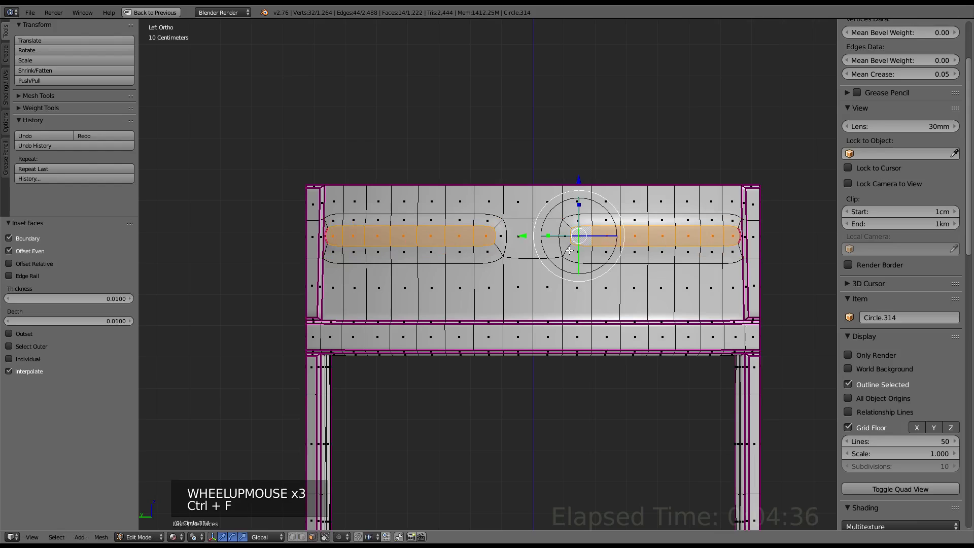
{"action": "right_click", "coordinate": [568, 247]}
{"action": "right_click", "coordinate": [491, 243]}
{"action": "right_click", "coordinate": [497, 244]}
{"action": "right_click", "coordinate": [569, 245]}
{"action": "key", "text": "ctrl+e"}
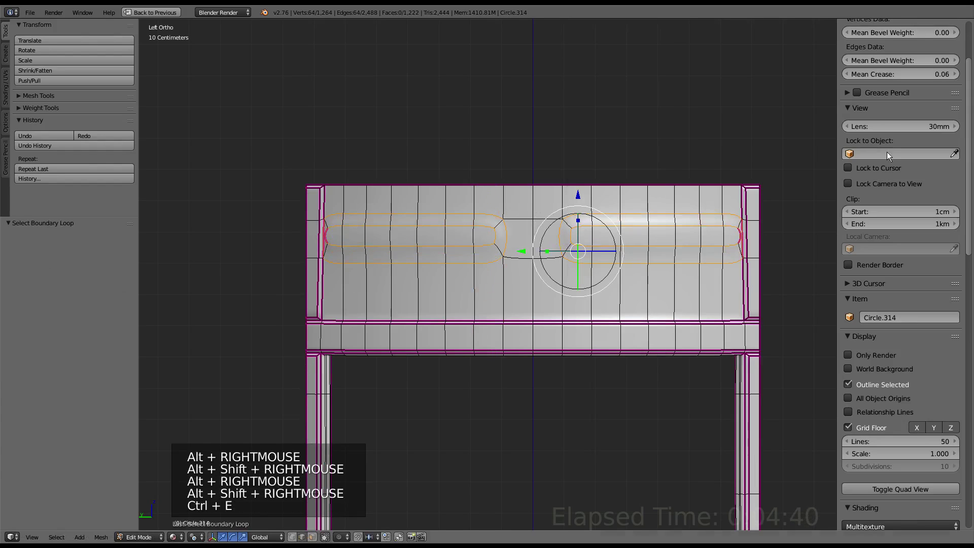
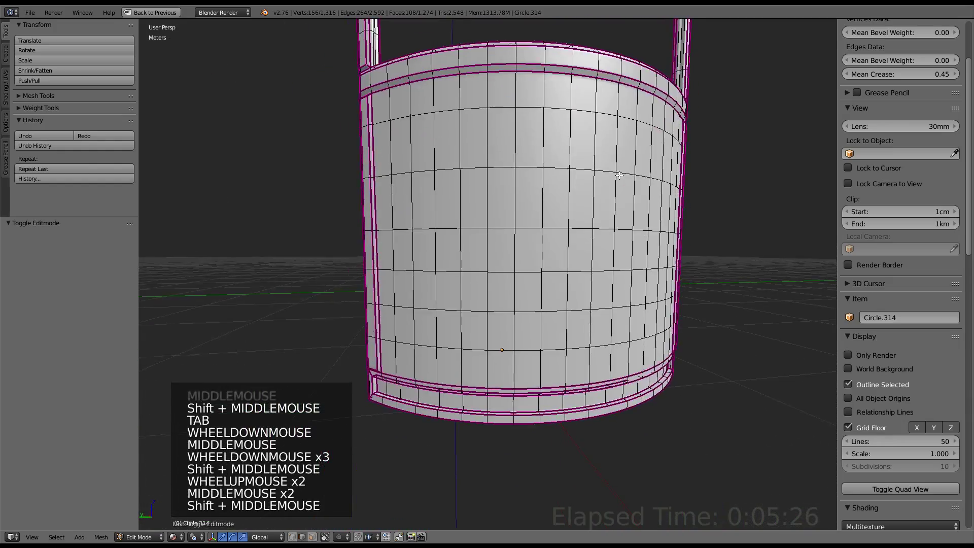
Orbit to the lower door panel and select alternating vertical face strips for grooving.
{"action": "middle_click", "coordinate": [611, 186]}
{"action": "middle_click", "coordinate": [609, 194]}
{"action": "middle_click", "coordinate": [557, 268]}
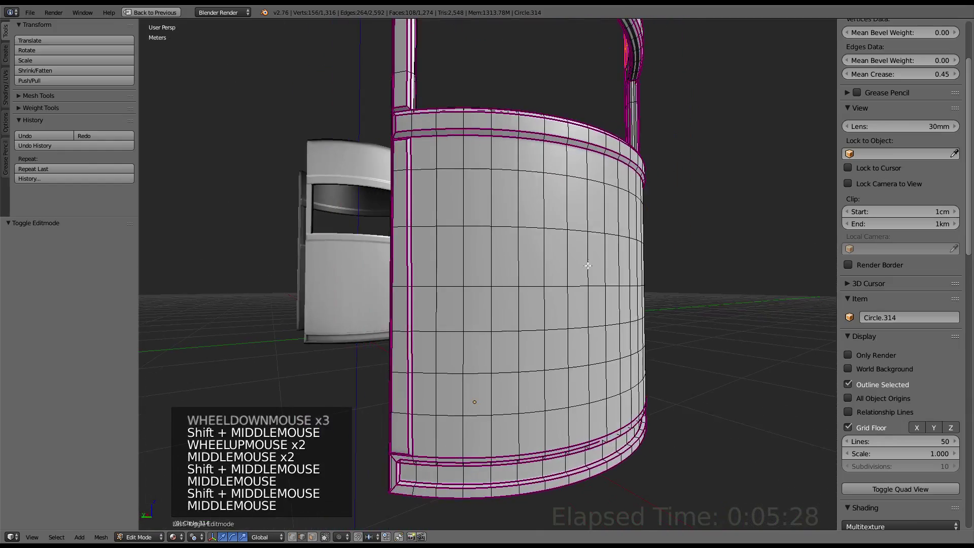
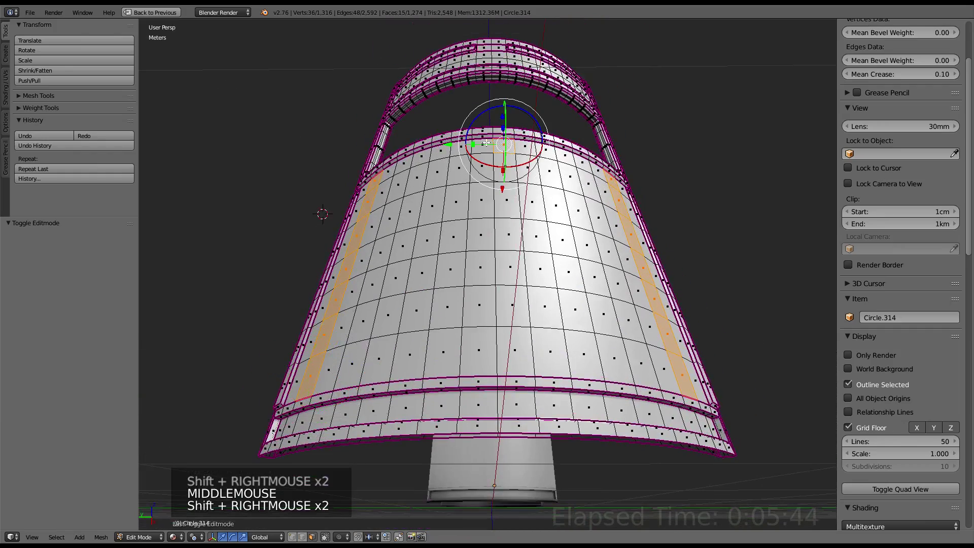
{"action": "right_click", "coordinate": [487, 141]}
{"action": "right_click", "coordinate": [484, 152]}
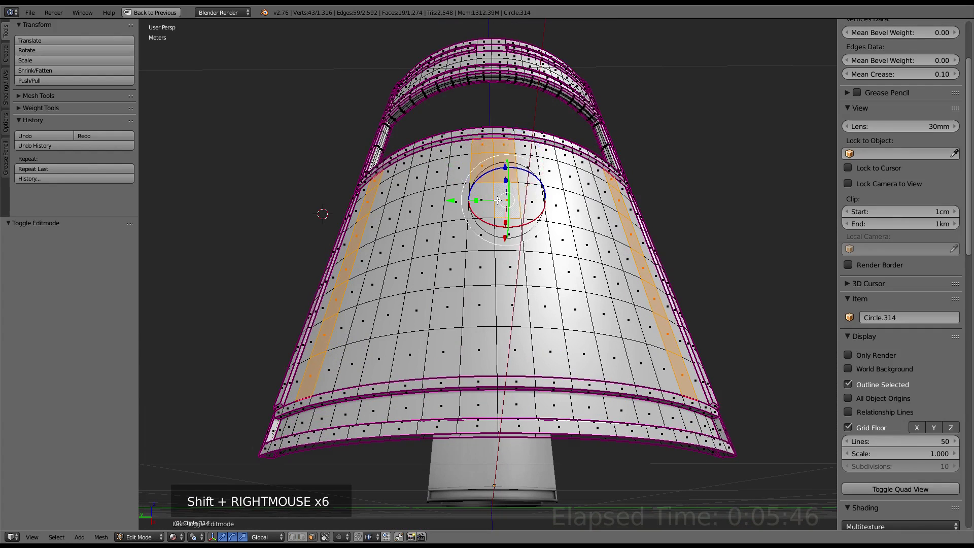
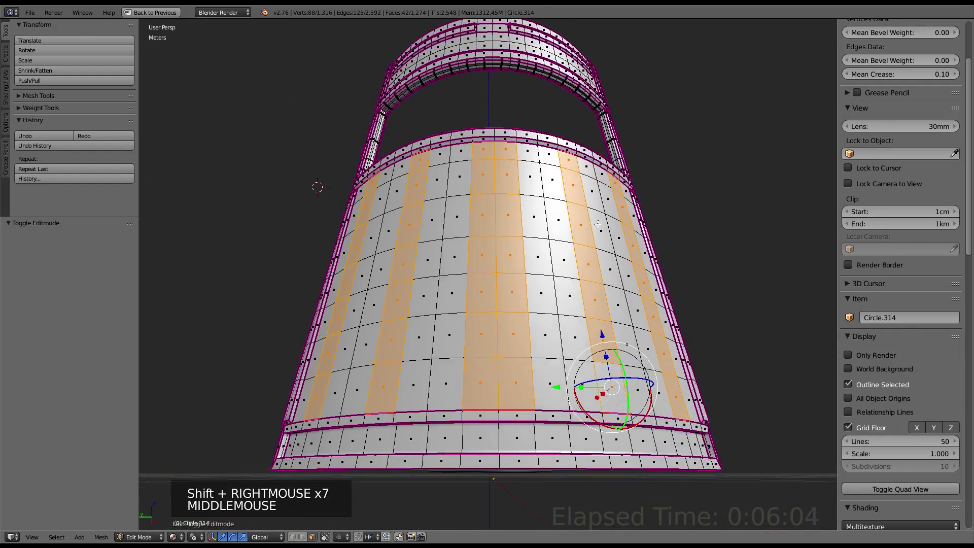
Inset the vertical strips into grooves, leave edit mode and inspect the finished door shell.
{"action": "key", "text": "ctrl+f"}
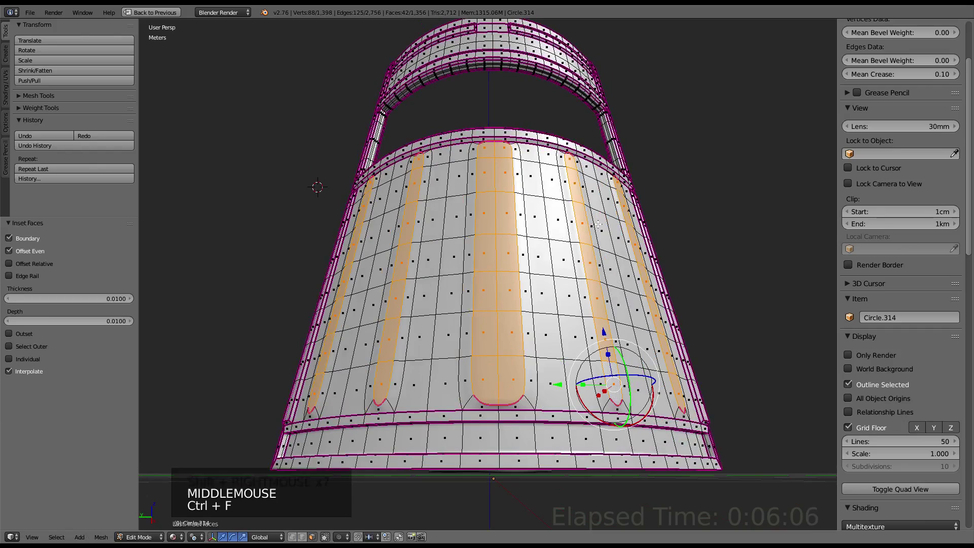
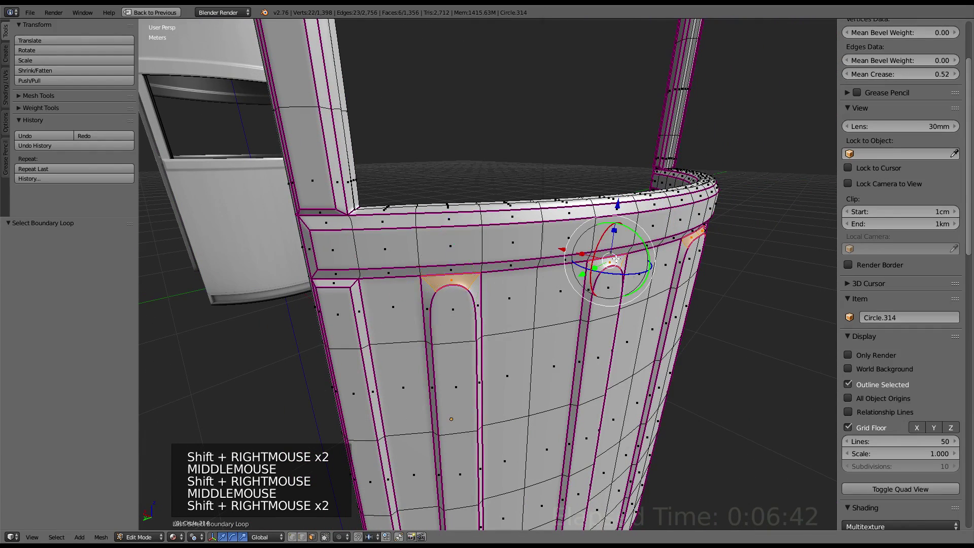
{"action": "left_click", "coordinate": [905, 80]}
{"action": "key", "text": "Tab"}
{"action": "scroll", "scroll_direction": "down", "scroll_amount": 3}
{"action": "middle_click", "coordinate": [606, 255]}
{"action": "scroll", "scroll_direction": "up", "scroll_amount": 3}
{"action": "middle_click", "coordinate": [514, 151]}
{"action": "scroll", "scroll_direction": "up", "scroll_amount": 3}
{"action": "middle_click", "coordinate": [530, 222]}
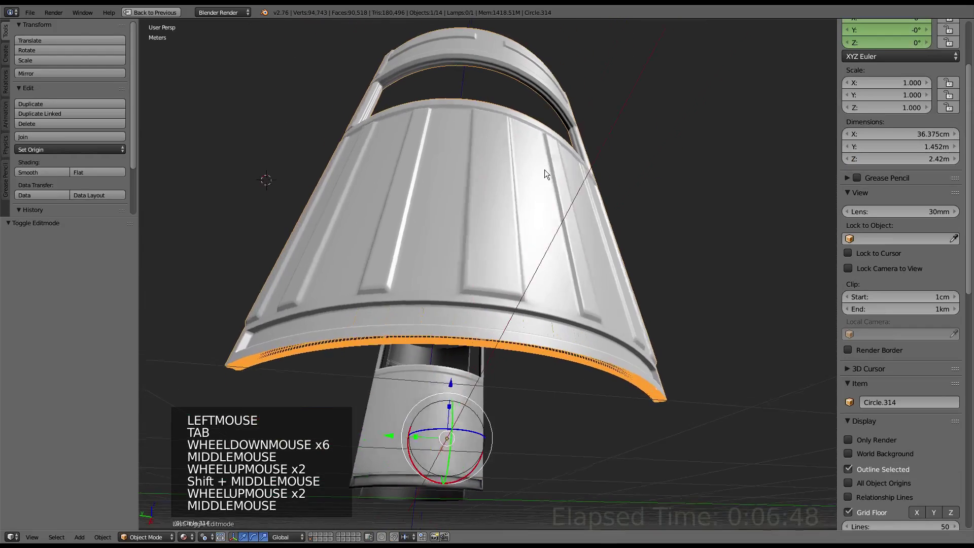
{"action": "scroll", "scroll_direction": "down", "scroll_amount": 3}
{"action": "middle_click", "coordinate": [540, 186]}
{"action": "middle_click", "coordinate": [480, 249]}
{"action": "scroll", "scroll_direction": "up", "scroll_amount": 3}
{"action": "middle_click", "coordinate": [495, 277]}
Select the door object and switch to the normal-map baking workspace.
{"action": "key", "text": "g"}
{"action": "key", "text": "alt+Tab"}
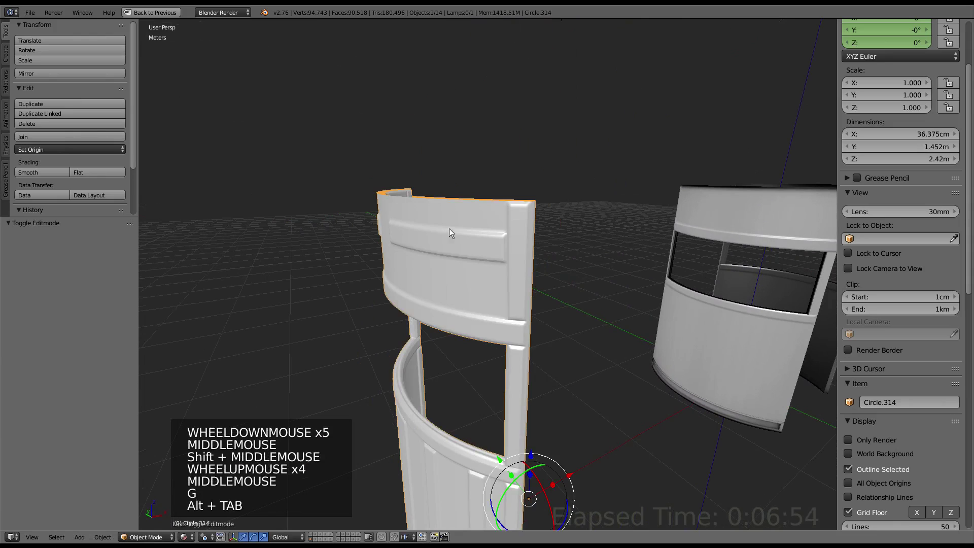
{"action": "key", "text": "g"}
{"action": "right_click", "coordinate": [453, 241]}
{"action": "key", "text": "g"}
{"action": "key", "text": "ctrl+Up"}
{"action": "right_click", "coordinate": [282, 302]}
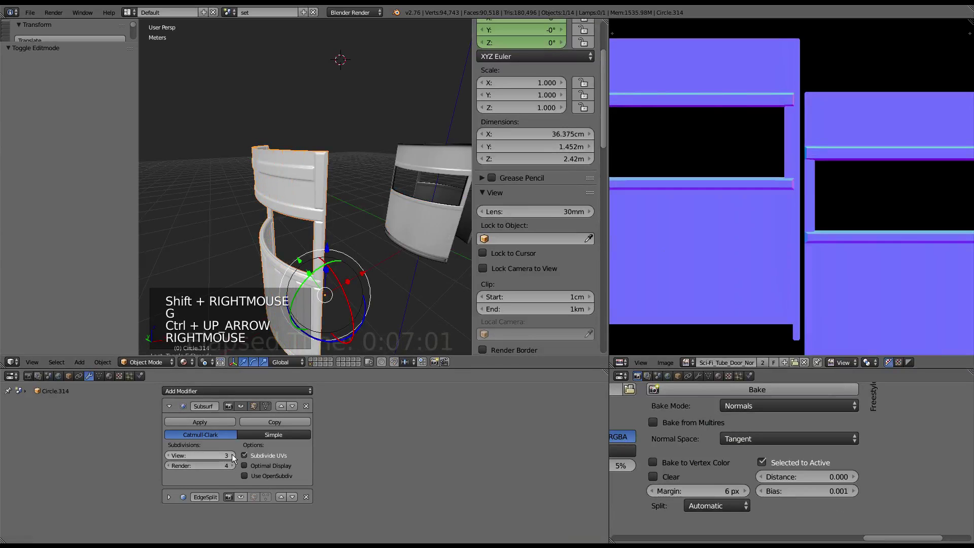
Orbit around the high-poly and low-poly door meshes in the bake workspace to line them up.
{"action": "left_click", "coordinate": [284, 161]}
{"action": "scroll", "scroll_direction": "up", "scroll_amount": 3}
{"action": "middle_click", "coordinate": [253, 226]}
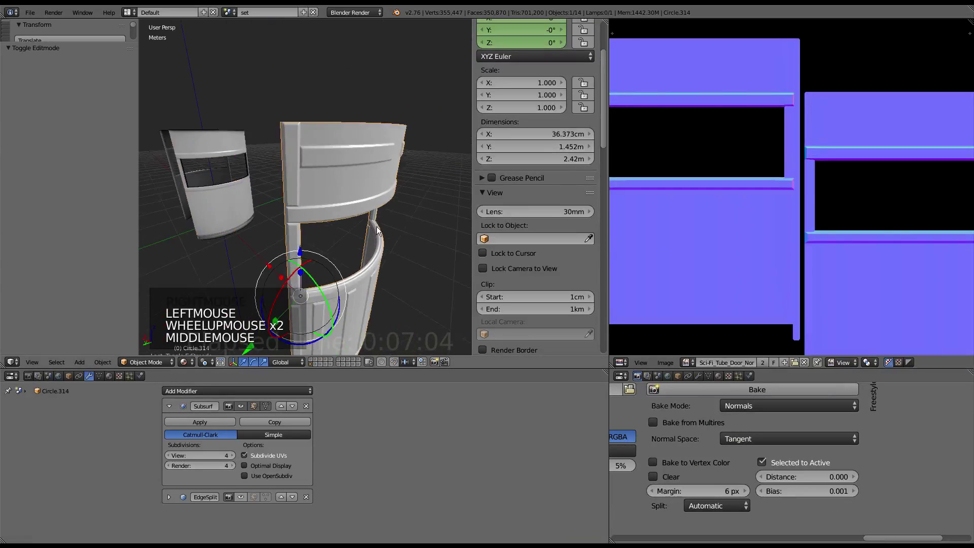
{"action": "scroll", "scroll_direction": "up", "scroll_amount": 3}
{"action": "middle_click", "coordinate": [368, 227]}
{"action": "scroll", "scroll_direction": "down", "scroll_amount": 3}
{"action": "middle_click", "coordinate": [385, 220]}
{"action": "middle_click", "coordinate": [370, 132]}
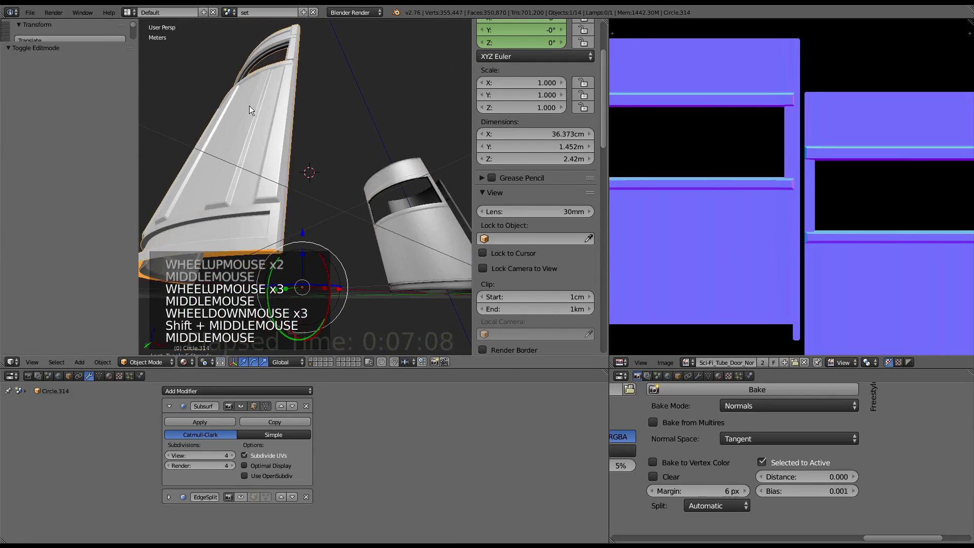
{"action": "scroll", "scroll_direction": "down", "scroll_amount": 3}
{"action": "middle_click", "coordinate": [311, 112]}
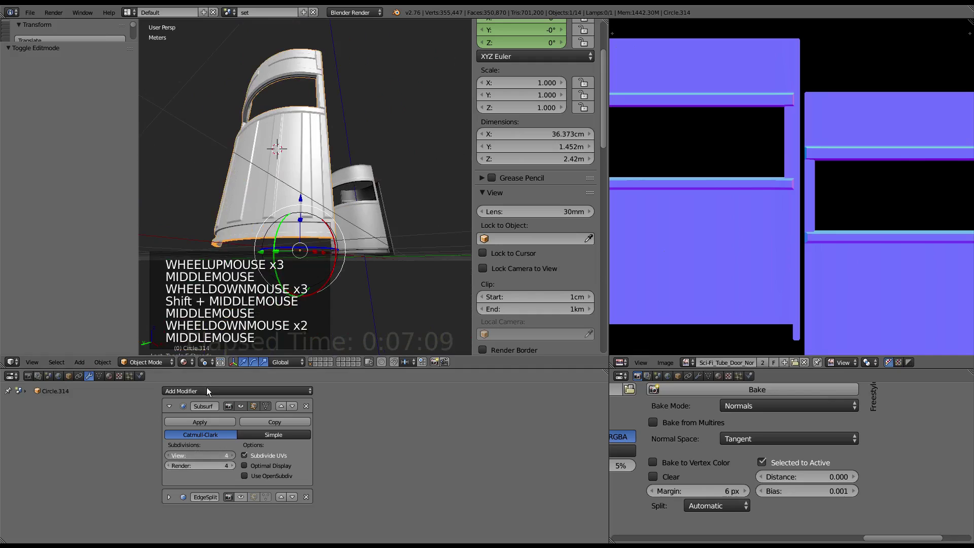
Add the low-poly door to the selection and run the tangent-space Normals bake, selected to active.
{"action": "left_click", "coordinate": [323, 185]}
{"action": "key", "text": "g"}
{"action": "key", "text": "g"}
{"action": "right_click", "coordinate": [261, 147]}
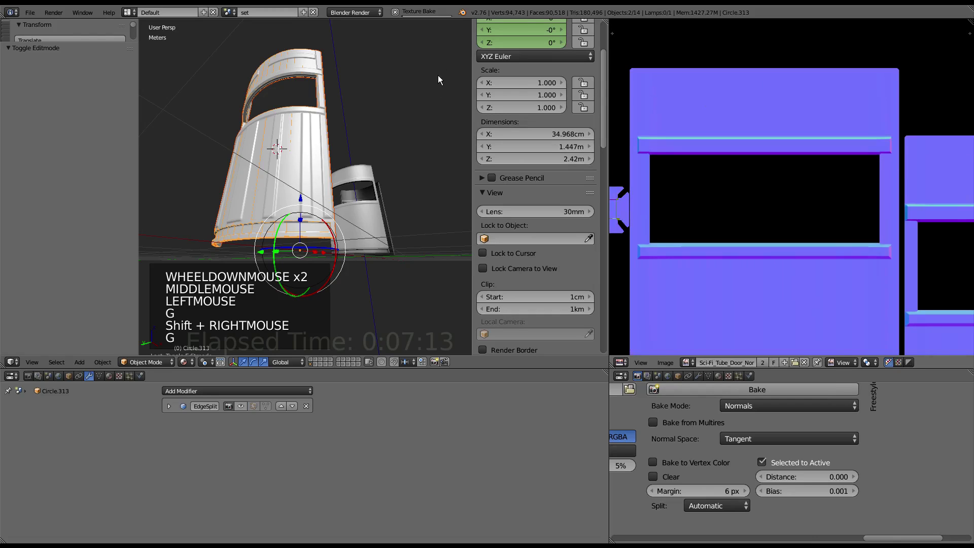
{"action": "middle_click", "coordinate": [444, 76]}
{"action": "scroll", "scroll_direction": "down", "scroll_amount": 3}
{"action": "middle_click", "coordinate": [435, 79]}
{"action": "middle_click", "coordinate": [419, 90]}
{"action": "middle_click", "coordinate": [421, 90]}
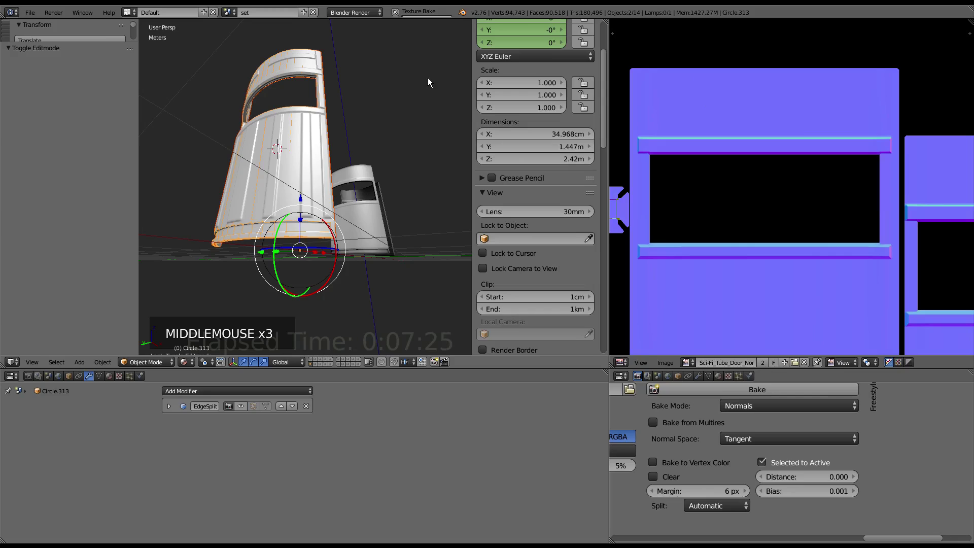
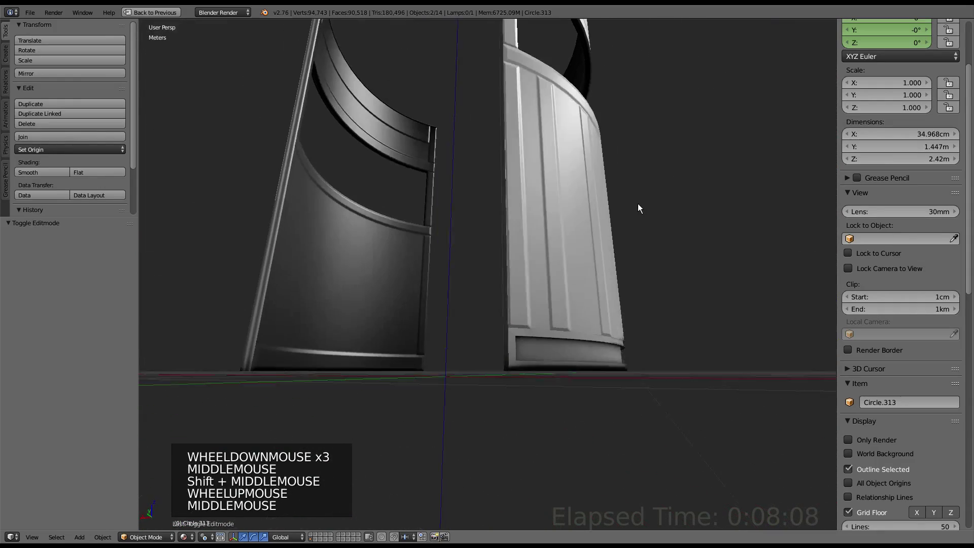
Unhide the rest of the pod scene and play back the door animation preview.
{"action": "key", "text": "alt+h"}
{"action": "scroll", "scroll_direction": "down", "scroll_amount": 3}
{"action": "middle_click", "coordinate": [651, 217]}
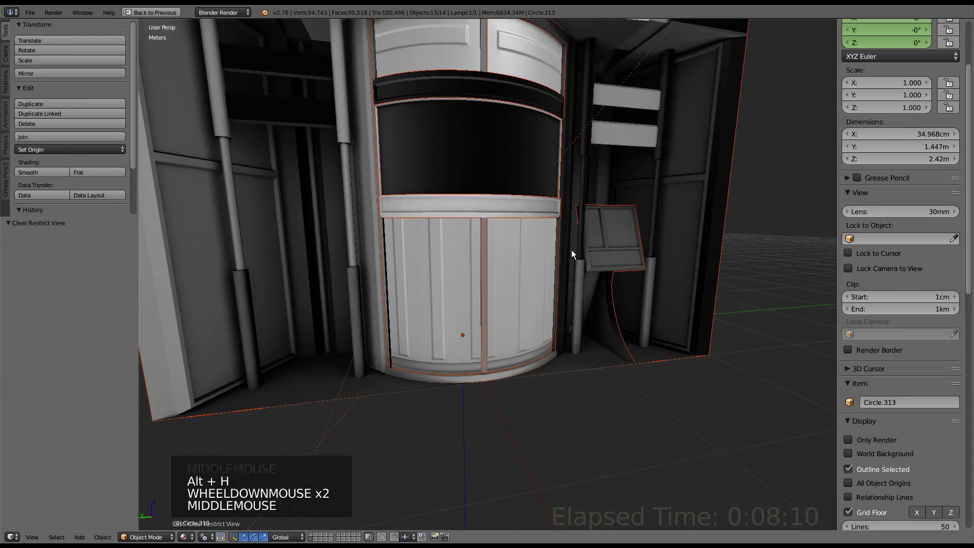
{"action": "middle_click", "coordinate": [533, 263]}
{"action": "key", "text": "alt+a"}
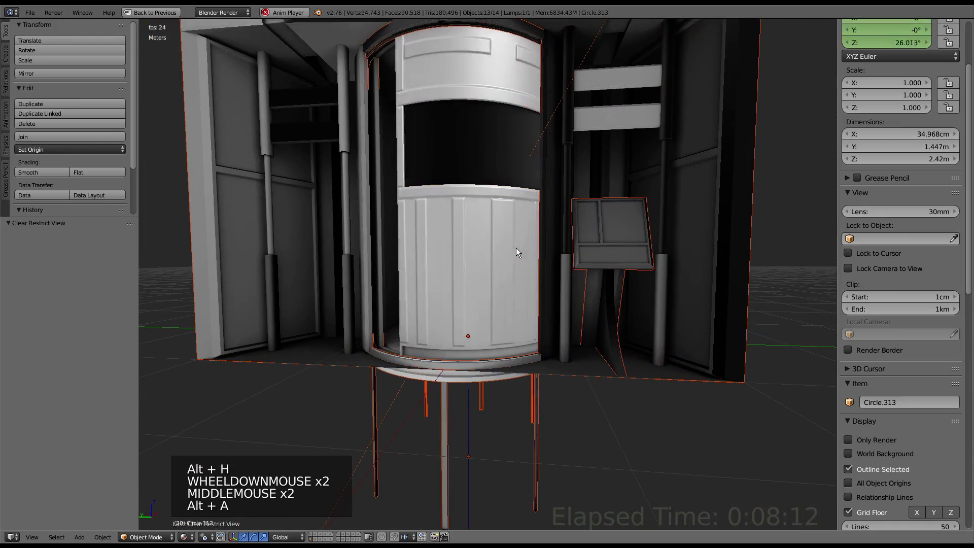
{"action": "key", "text": "alt+a"}
{"action": "scroll", "scroll_direction": "up", "scroll_amount": 3}
{"action": "middle_click", "coordinate": [499, 282]}
{"action": "scroll", "scroll_direction": "down", "scroll_amount": 3}
{"action": "scroll", "scroll_direction": "up", "scroll_amount": 3}
{"action": "middle_click", "coordinate": [609, 317]}
{"action": "scroll", "scroll_direction": "down", "scroll_amount": 3}
Step back and forth through the animation frames while orbiting the pod beside the high-poly door.
{"action": "key", "text": "Left"}
{"action": "key", "text": "Left"}
{"action": "key", "text": "Left"}
{"action": "scroll", "scroll_direction": "up", "scroll_amount": 3}
{"action": "middle_click", "coordinate": [613, 271]}
{"action": "key", "text": "Right"}
{"action": "key", "text": "Right"}
{"action": "key", "text": "Right"}
{"action": "key", "text": "Right"}
{"action": "scroll", "scroll_direction": "down", "scroll_amount": 3}
{"action": "middle_click", "coordinate": [573, 329]}
{"action": "key", "text": "Left"}
{"action": "key", "text": "Left"}
{"action": "key", "text": "Left"}
{"action": "key", "text": "Left"}
{"action": "scroll", "scroll_direction": "down", "scroll_amount": 3}
{"action": "middle_click", "coordinate": [554, 230]}
{"action": "key", "text": "Right"}
{"action": "middle_click", "coordinate": [574, 271]}
{"action": "key", "text": "Right"}
{"action": "key", "text": "Right"}
{"action": "key", "text": "Right"}
{"action": "key", "text": "Left"}
{"action": "key", "text": "Left"}
{"action": "key", "text": "Left"}
{"action": "key", "text": "Left"}
{"action": "key", "text": "Left"}
{"action": "key", "text": "Left"}
{"action": "scroll", "scroll_direction": "down", "scroll_amount": 3}
{"action": "middle_click", "coordinate": [560, 235]}
Subdivide the lower-band edge ring on the high-poly door and shrink the new loop slightly inward.
{"action": "right_click", "coordinate": [684, 284]}
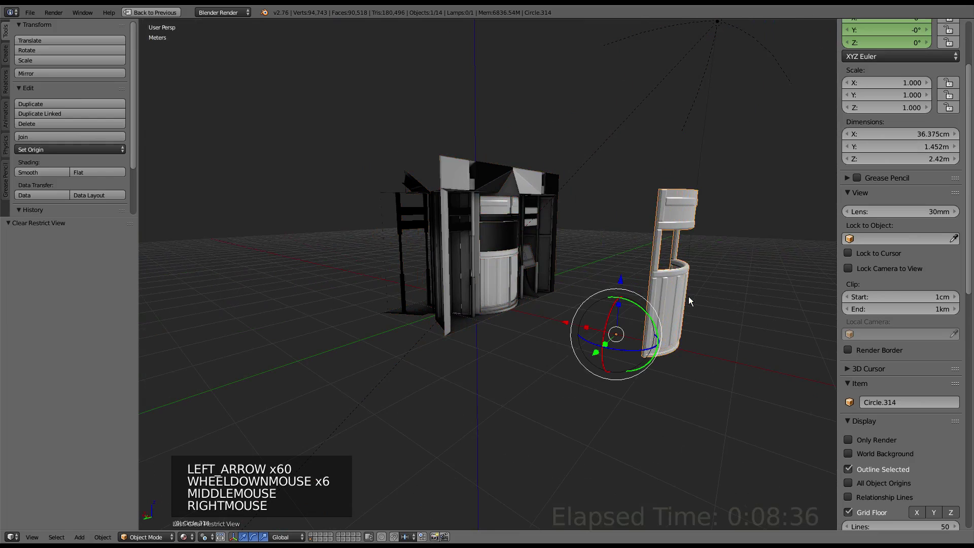
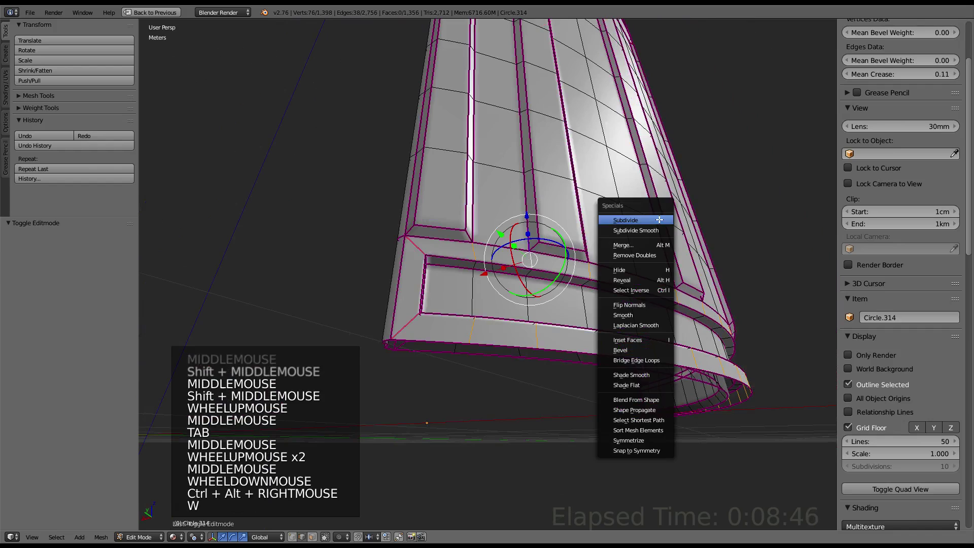
{"action": "right_click", "coordinate": [485, 330]}
{"action": "key", "text": "alt+s"}
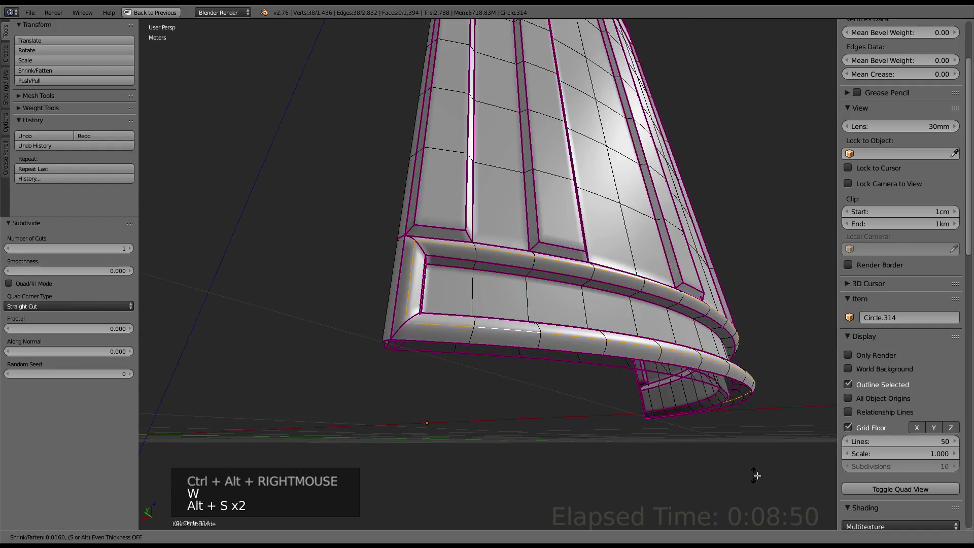
{"action": "key", "text": "Tab"}
{"action": "scroll", "scroll_direction": "down", "scroll_amount": 3}
{"action": "middle_click", "coordinate": [683, 342]}
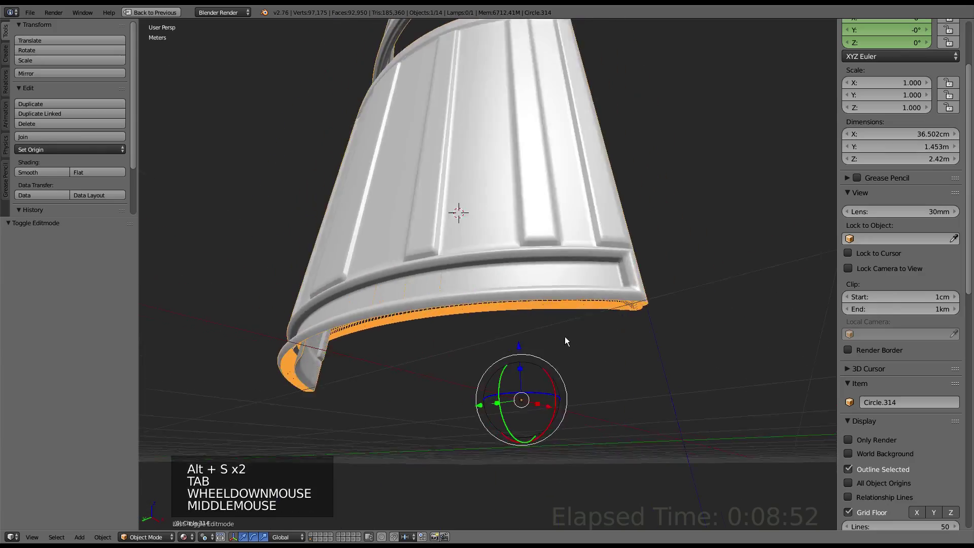
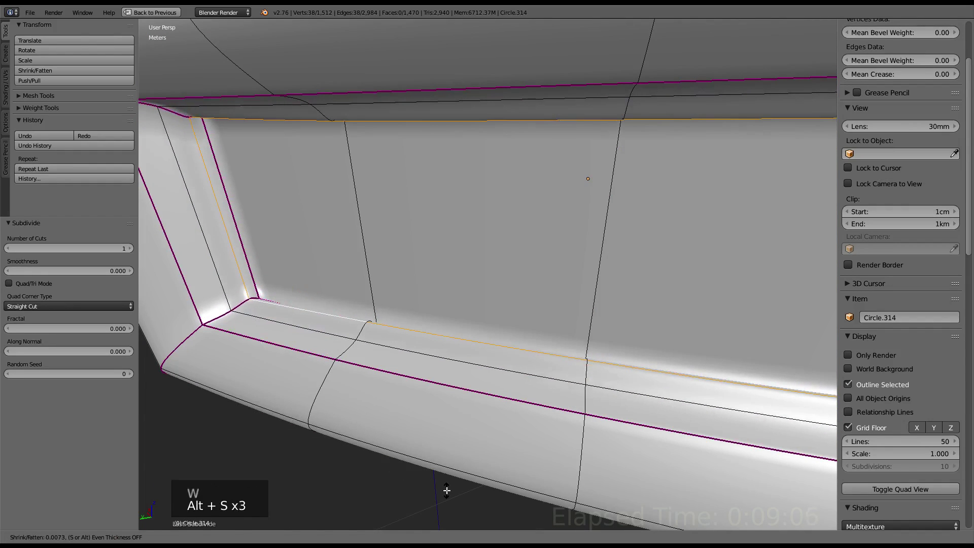
Shrink a further subdivided loop just inside the bottom trim's upper edge to sharpen its lip.
{"action": "key", "text": "alt+s"}
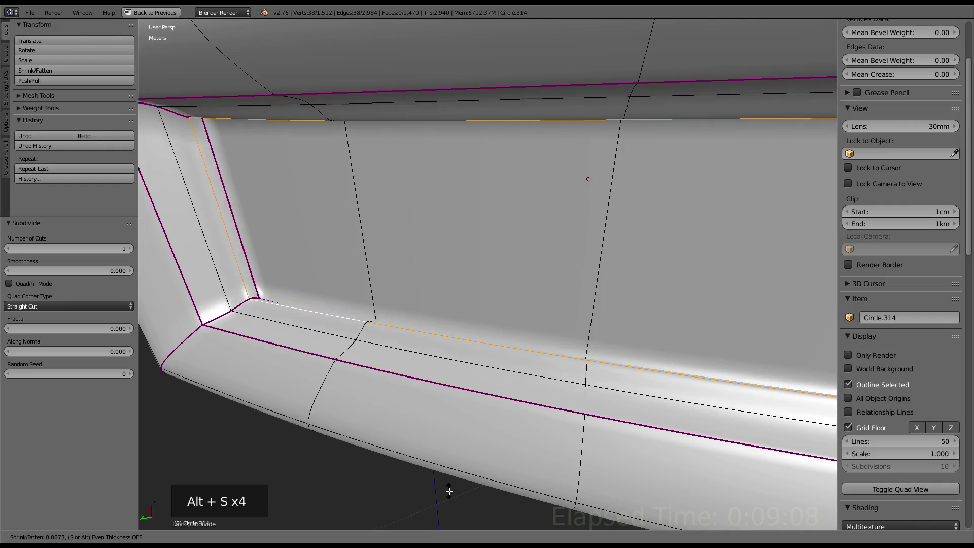
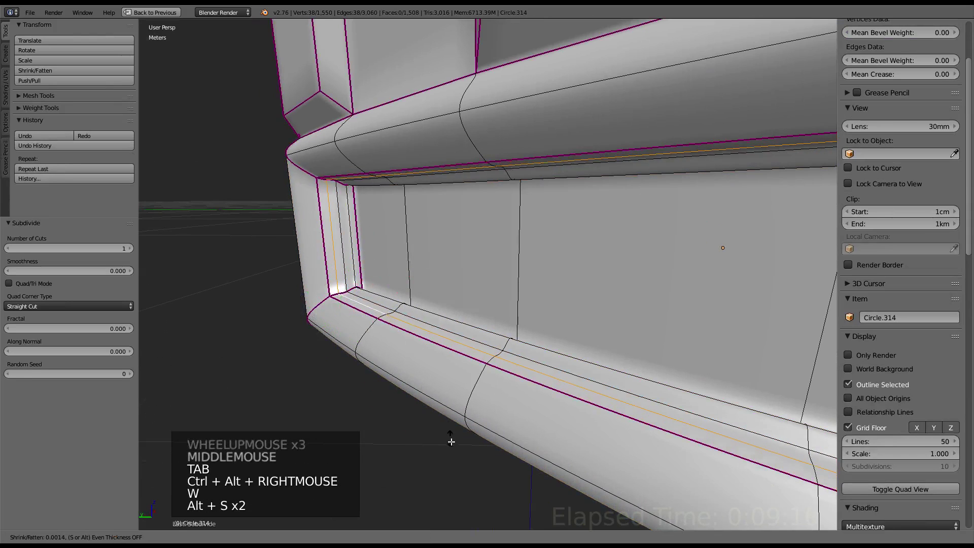
{"action": "key", "text": "Tab"}
{"action": "scroll", "scroll_direction": "down", "scroll_amount": 3}
{"action": "middle_click", "coordinate": [522, 254]}
{"action": "middle_click", "coordinate": [445, 255]}
{"action": "key", "text": "Tab"}
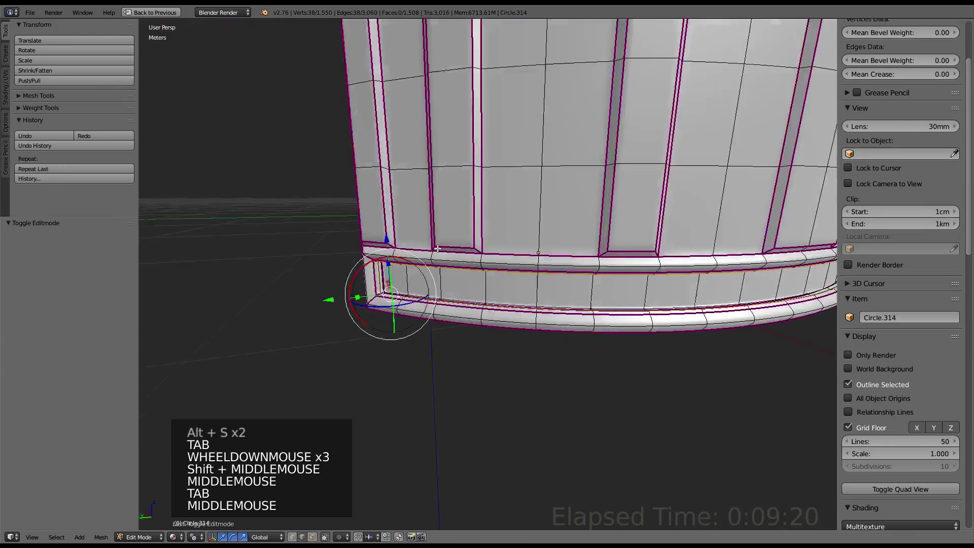
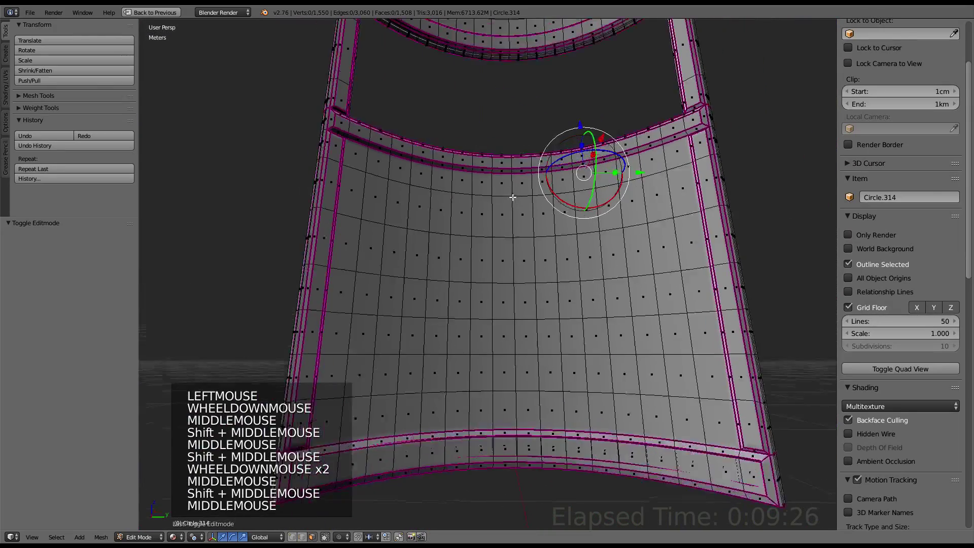
Select the inner panel's border edge loop at its upper corner for a 0.50 crease.
{"action": "middle_click", "coordinate": [458, 261]}
{"action": "middle_click", "coordinate": [457, 279]}
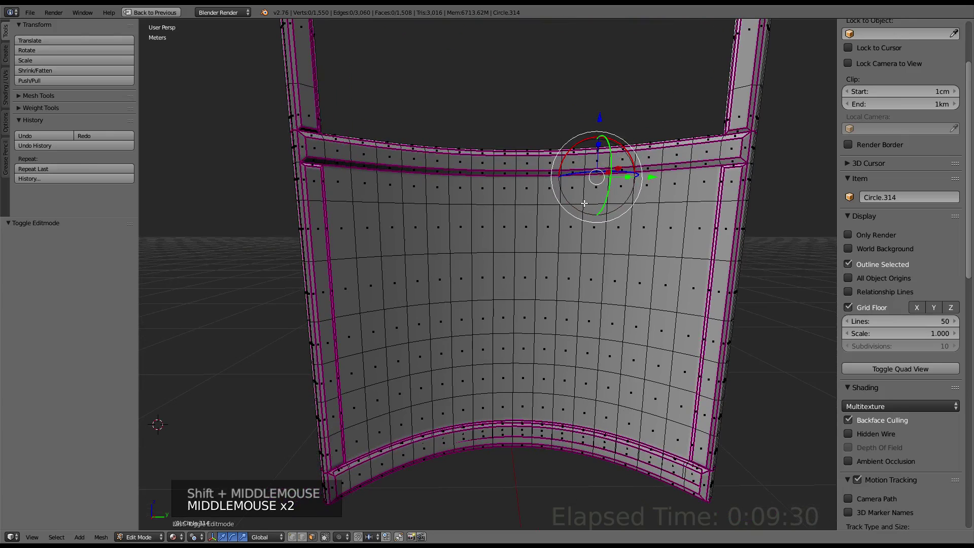
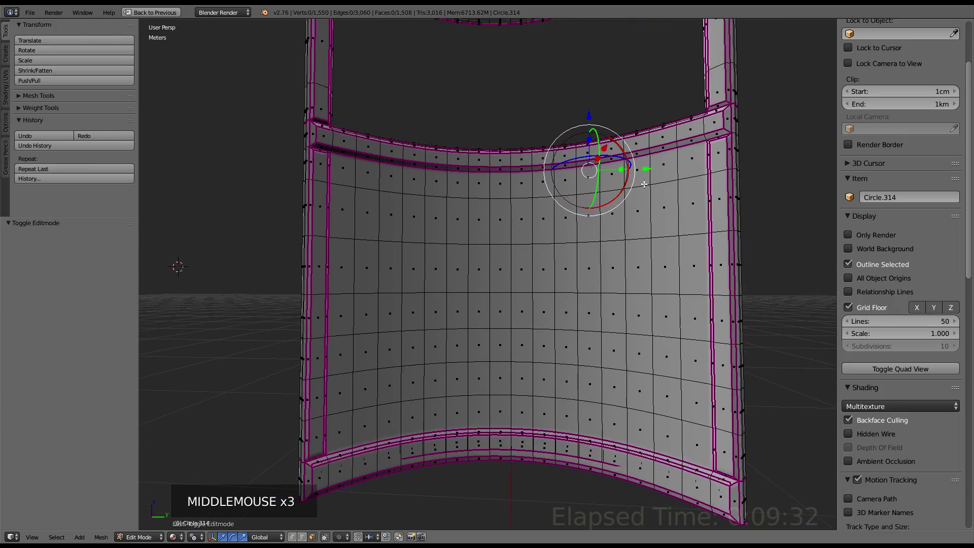
{"action": "right_click", "coordinate": [688, 167]}
{"action": "middle_click", "coordinate": [689, 170]}
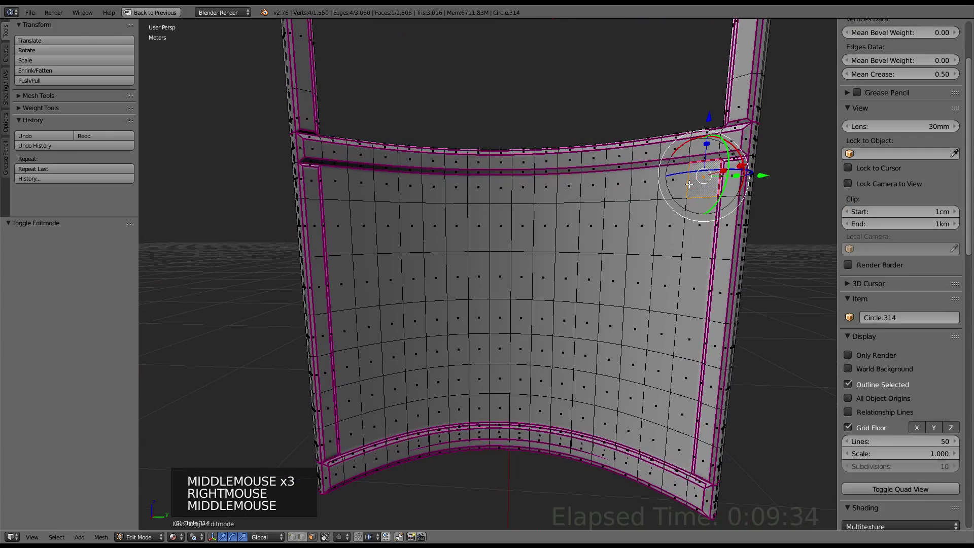
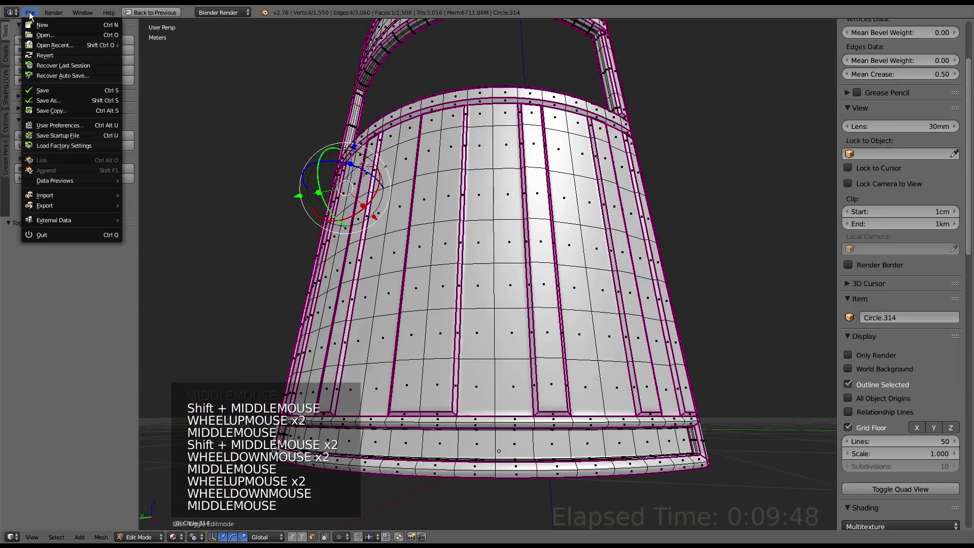
Save the door file from the File menu.
{"action": "left_click", "coordinate": [51, 59]}
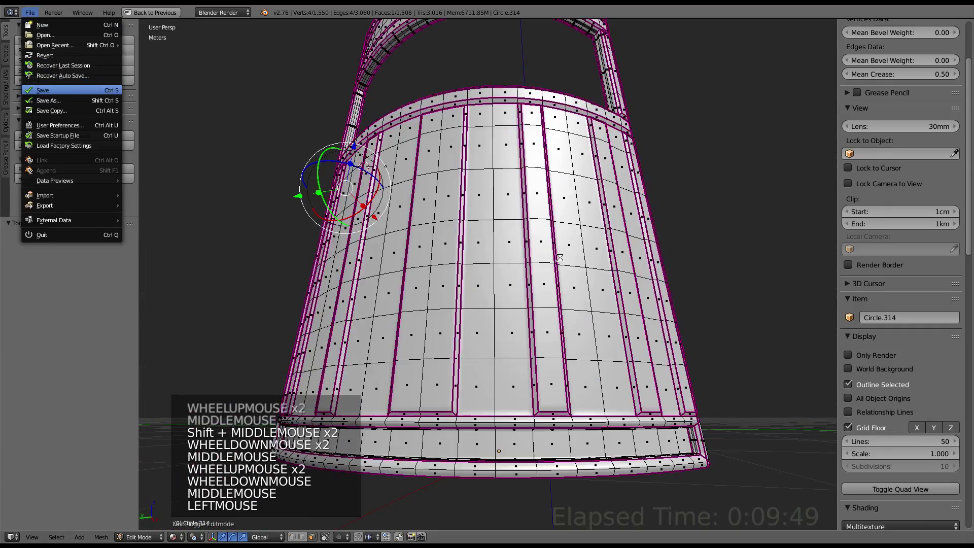
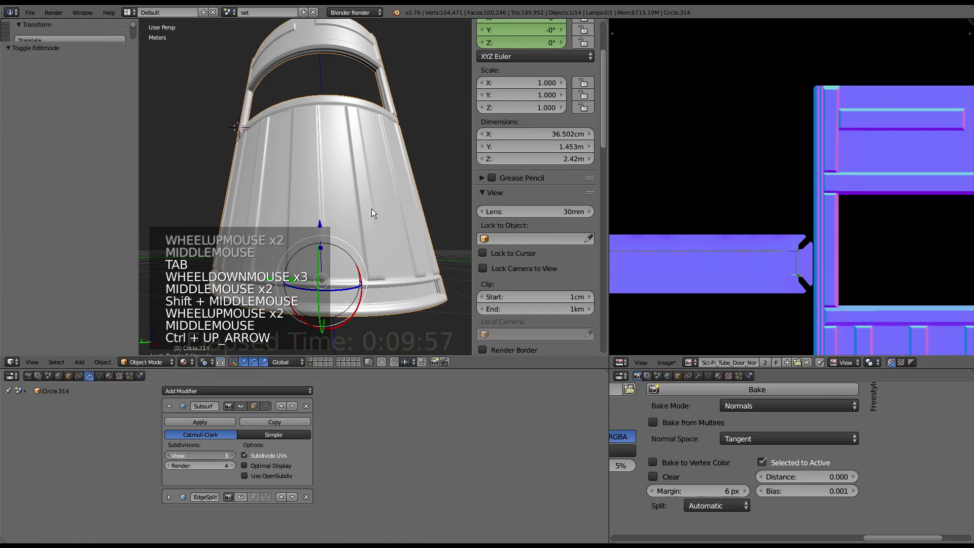
Inspect the door's ring and raised panels in a maximized 3D view, then restore the layout.
{"action": "left_click", "coordinate": [374, 215]}
{"action": "key", "text": "ctrl+Up"}
{"action": "middle_click", "coordinate": [419, 181]}
{"action": "middle_click", "coordinate": [467, 245]}
{"action": "scroll", "scroll_direction": "up", "scroll_amount": 3}
{"action": "middle_click", "coordinate": [468, 357]}
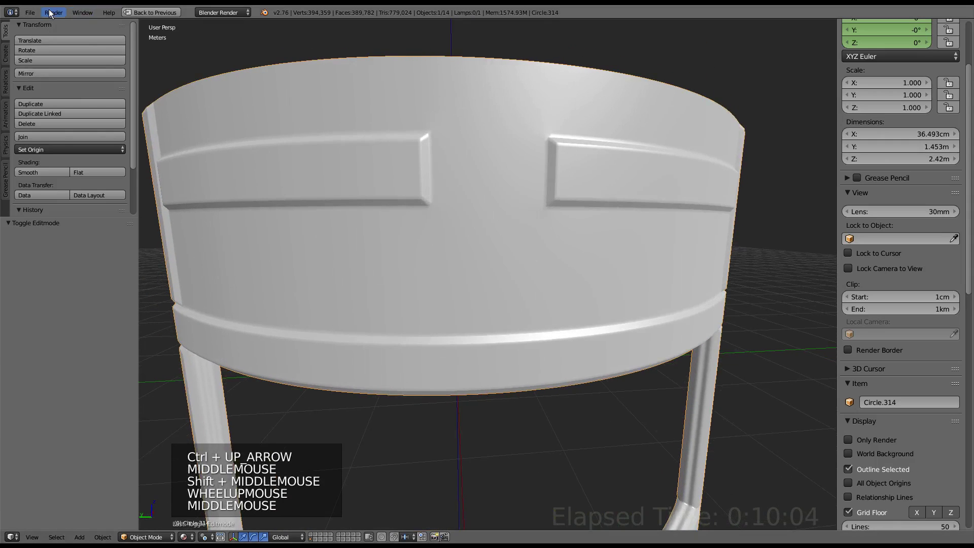
{"action": "key", "text": "ctrl+Up"}
Save the file and remove the EdgeSplit modifier from the high-poly door.
{"action": "left_click", "coordinate": [48, 42]}
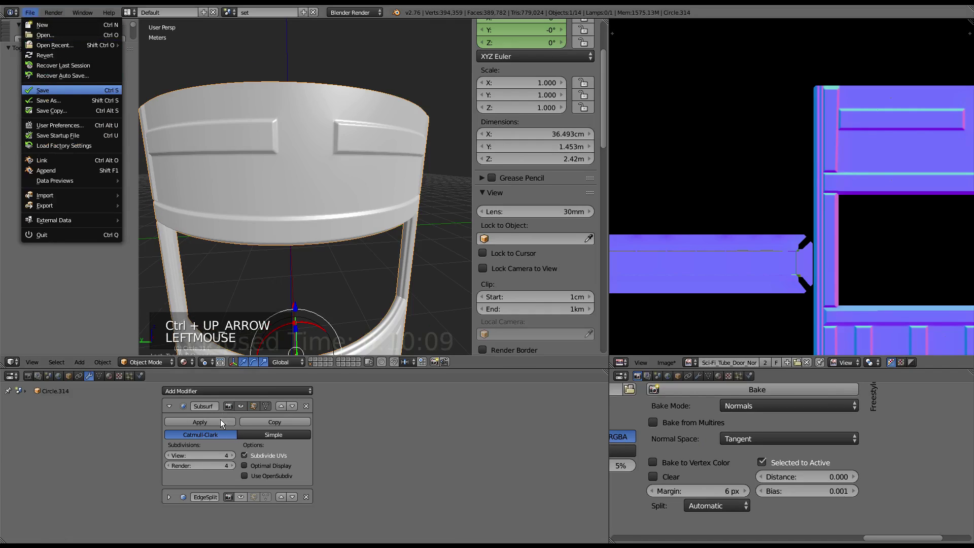
{"action": "left_click", "coordinate": [359, 428]}
{"action": "left_click", "coordinate": [308, 412]}
{"action": "left_click", "coordinate": [159, 365]}
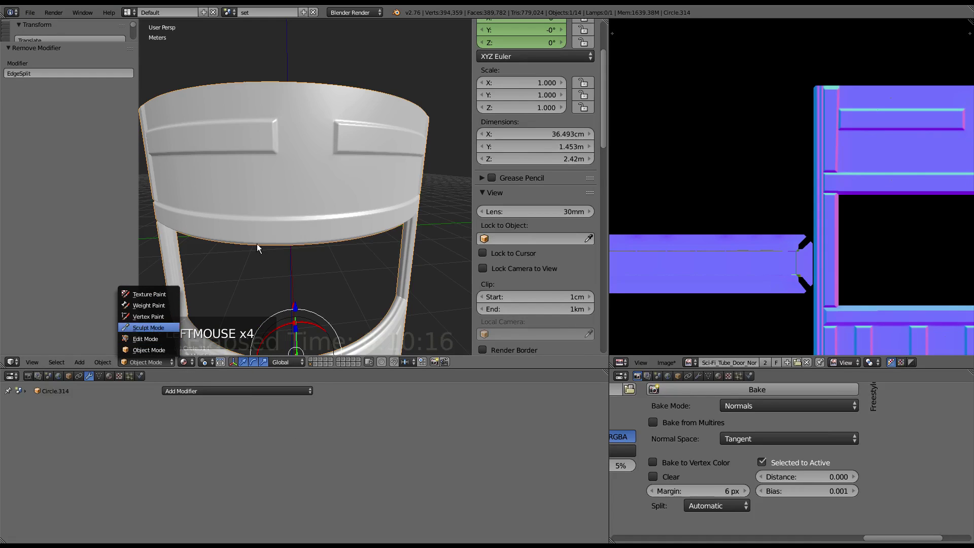
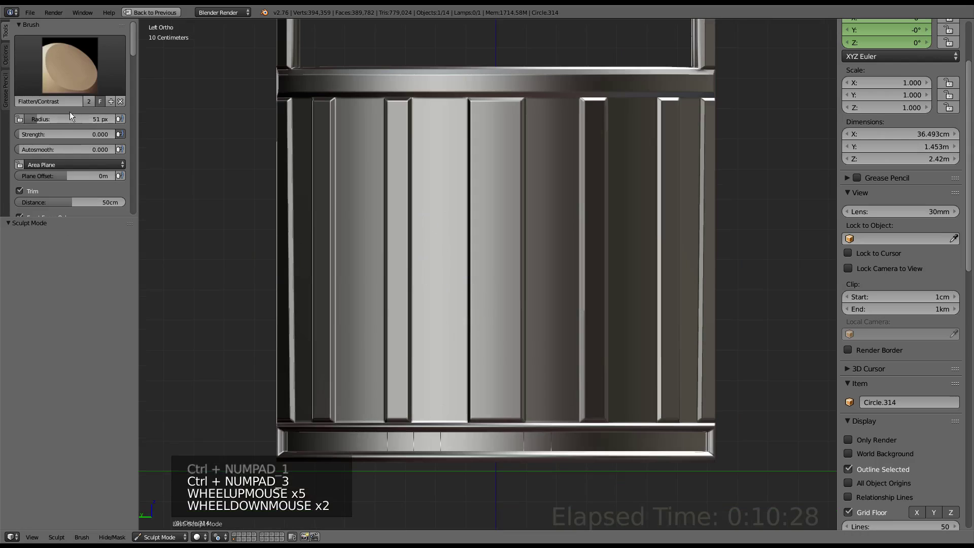
Try the Crease brush from the brush selector, then switch to the Smooth sculpt brush.
{"action": "scroll", "scroll_direction": "up", "scroll_amount": 3}
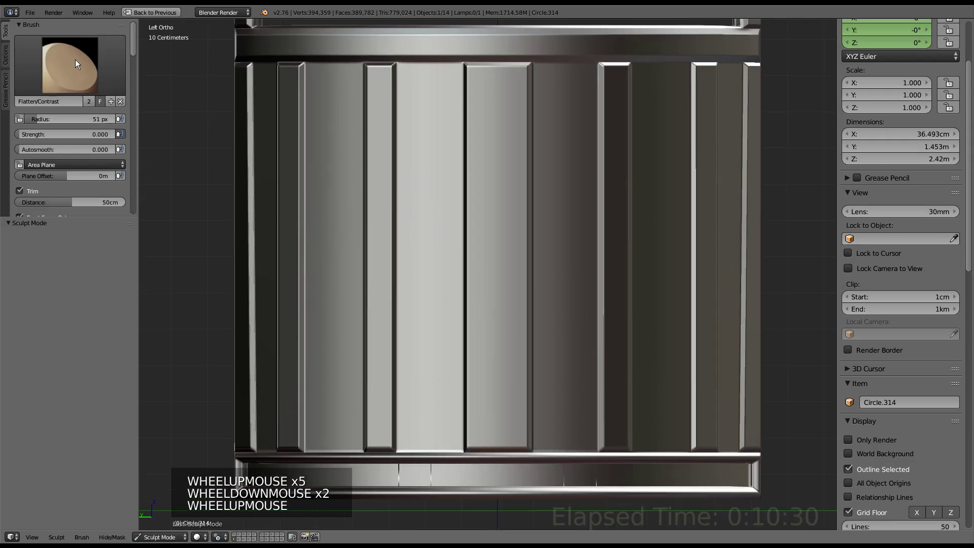
{"action": "left_click", "coordinate": [78, 62]}
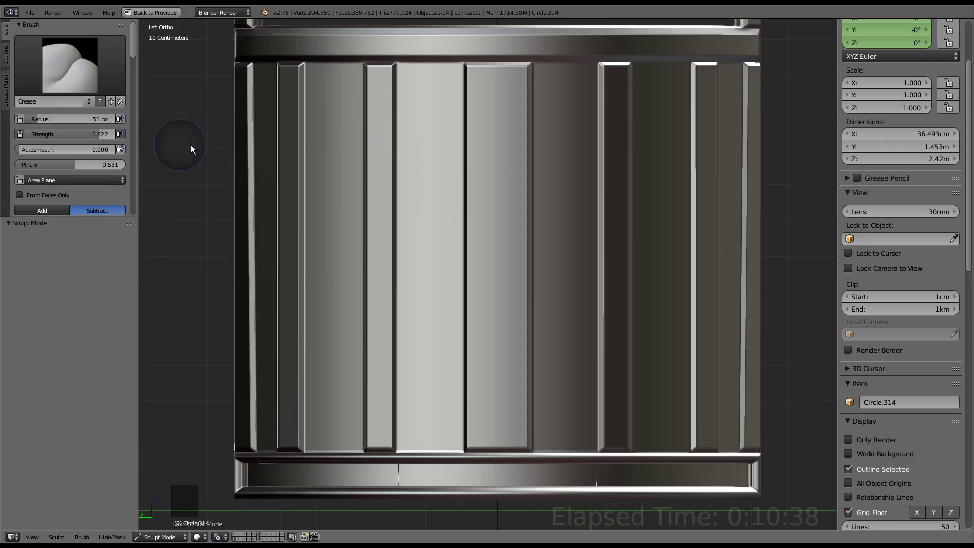
{"action": "left_click", "coordinate": [195, 117]}
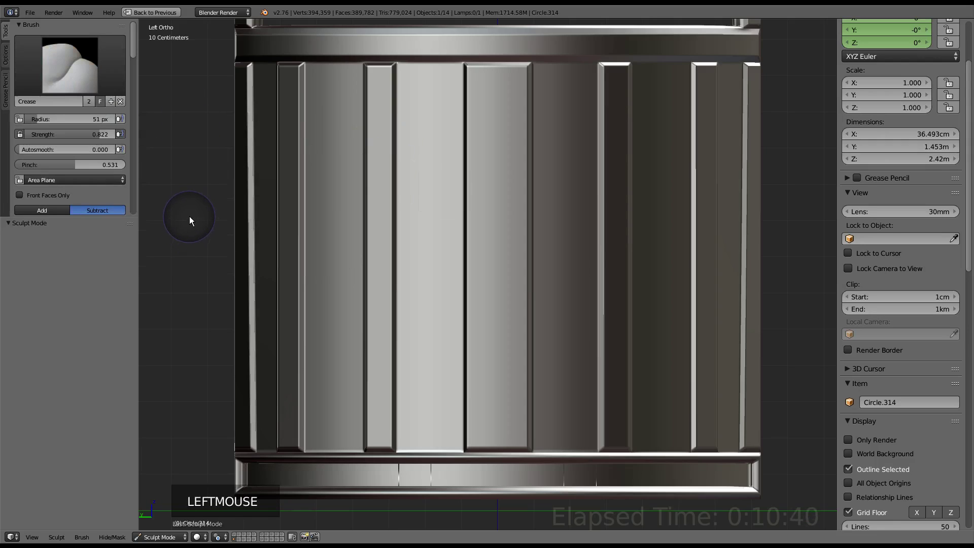
{"action": "key", "text": "e"}
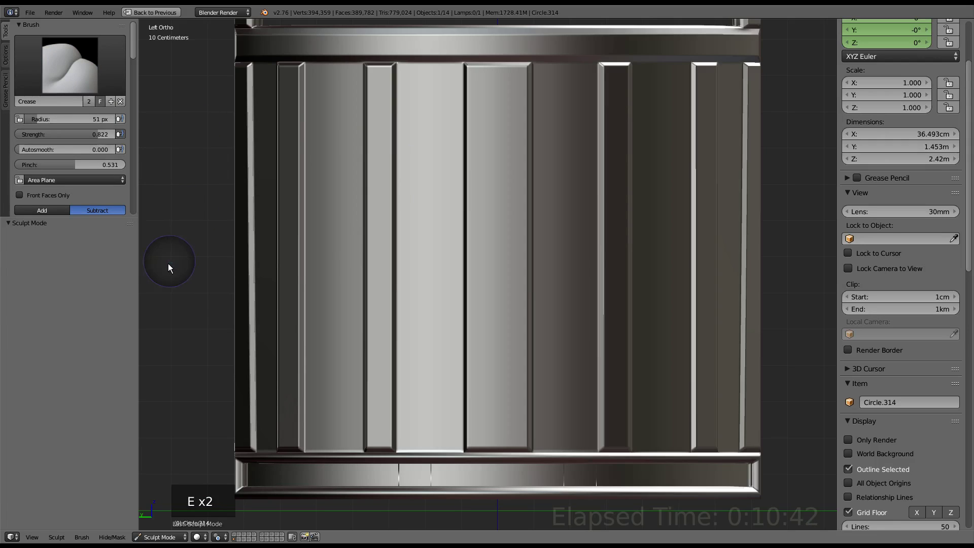
{"action": "key", "text": "e"}
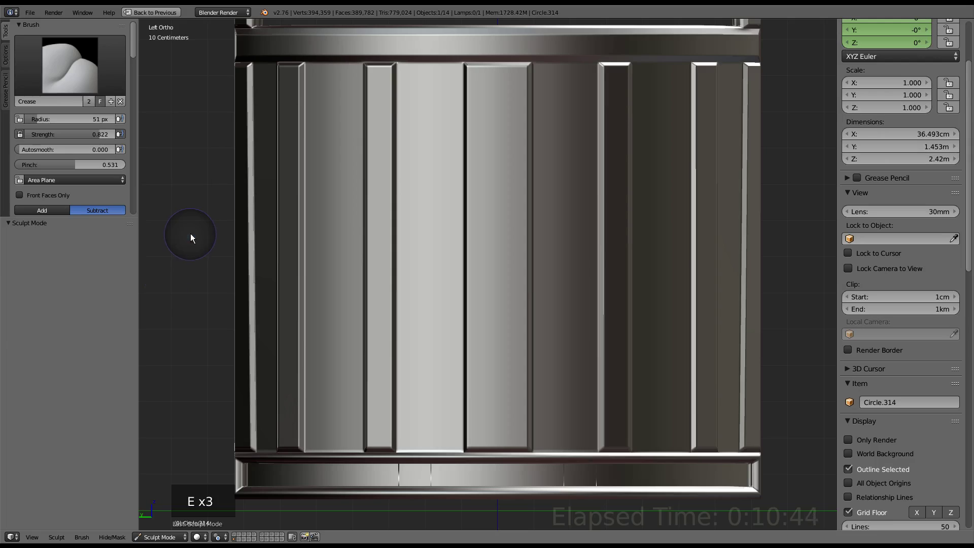
{"action": "key", "text": "s"}
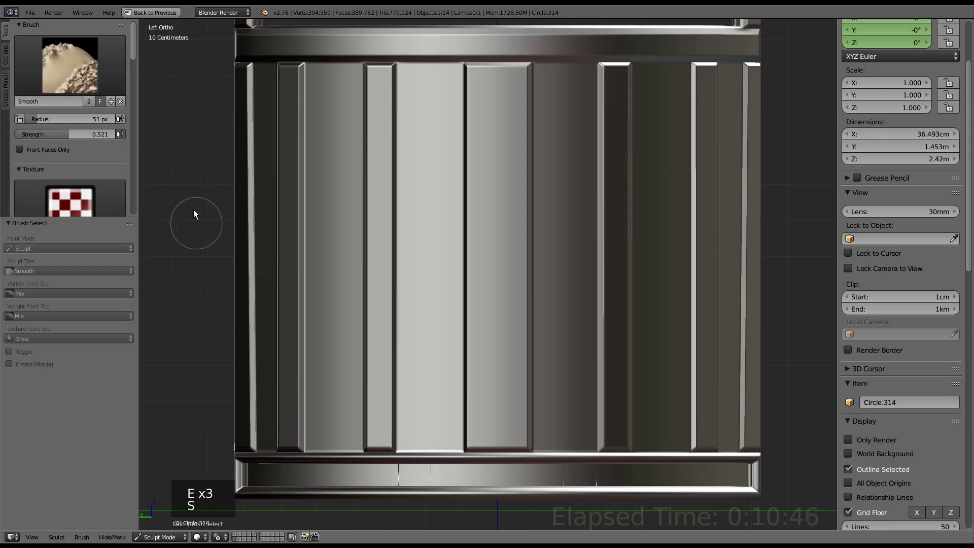
Paint Blob brush strokes down one vertical door panel to give it a bumpy surface.
{"action": "left_click", "coordinate": [53, 72]}
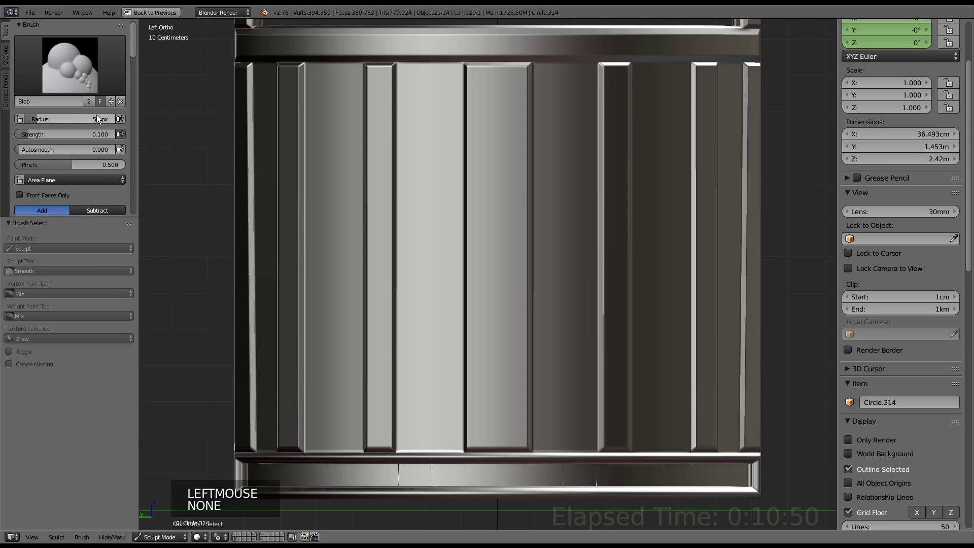
{"action": "key", "text": "e"}
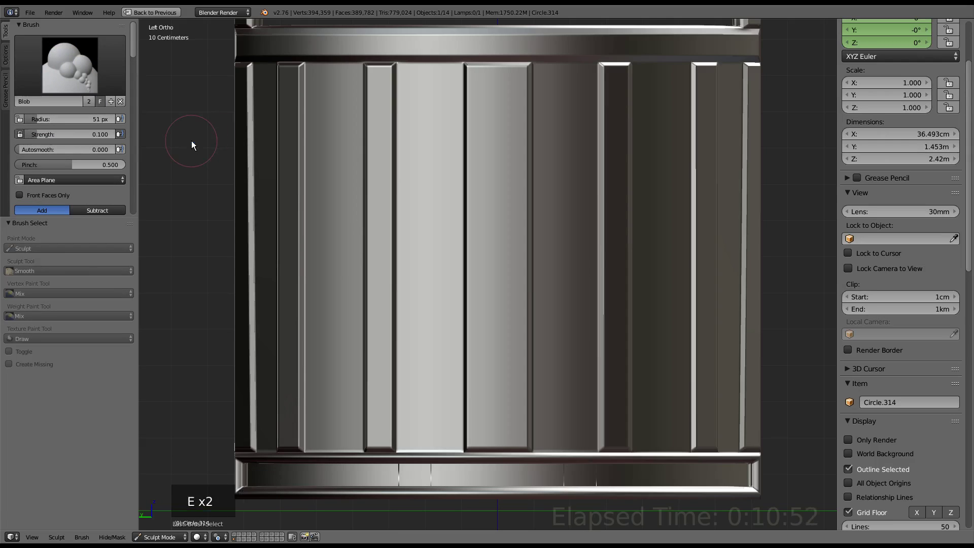
{"action": "left_click", "coordinate": [195, 146]}
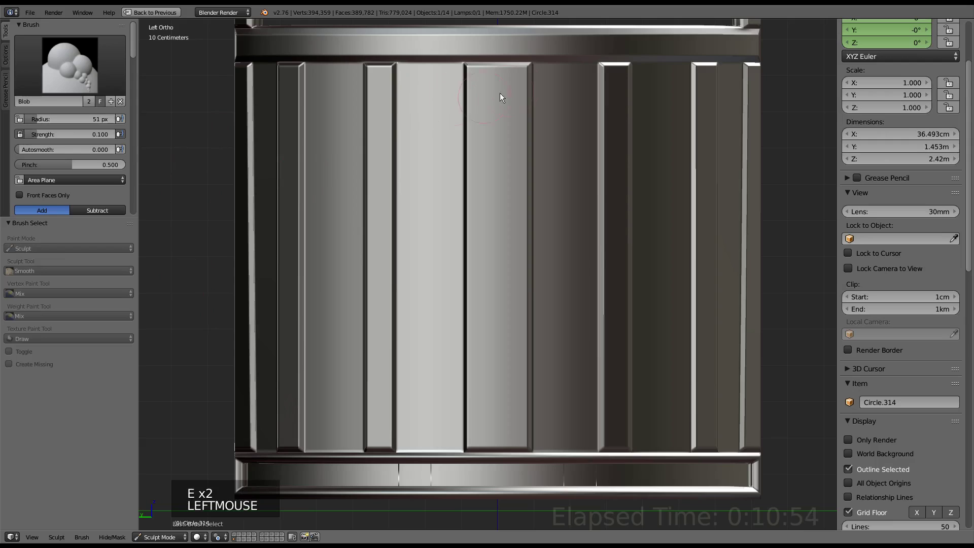
{"action": "left_click", "coordinate": [500, 103]}
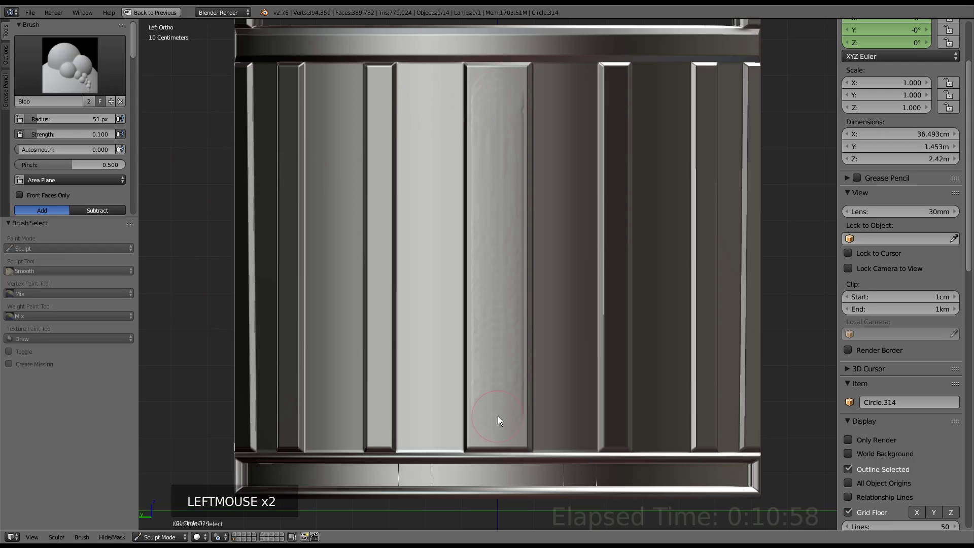
Switch to perspective view and orbit around the sculpted panel to inspect it.
{"action": "middle_click", "coordinate": [557, 197]}
{"action": "scroll", "scroll_direction": "down", "scroll_amount": 3}
{"action": "key", "text": "KP_Decimal"}
{"action": "key", "text": "KP_5"}
{"action": "scroll", "scroll_direction": "up", "scroll_amount": 3}
{"action": "middle_click", "coordinate": [555, 292]}
{"action": "scroll", "scroll_direction": "down", "scroll_amount": 3}
{"action": "middle_click", "coordinate": [571, 189]}
{"action": "scroll", "scroll_direction": "up", "scroll_amount": 3}
{"action": "middle_click", "coordinate": [566, 300]}
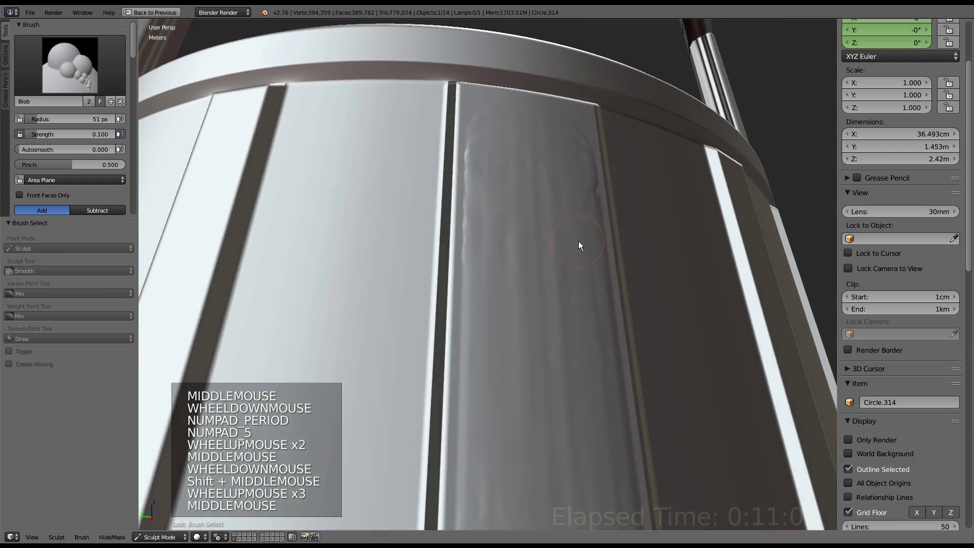
Undo the blob sculpt strokes and raise the Blob brush strength to 0.247.
{"action": "key", "text": "ctrl+z"}
{"action": "scroll", "scroll_direction": "down", "scroll_amount": 3}
{"action": "scroll", "scroll_direction": "up", "scroll_amount": 3}
{"action": "left_click", "coordinate": [520, 198]}
{"action": "scroll", "scroll_direction": "down", "scroll_amount": 3}
{"action": "middle_click", "coordinate": [552, 283]}
{"action": "key", "text": "ctrl+z"}
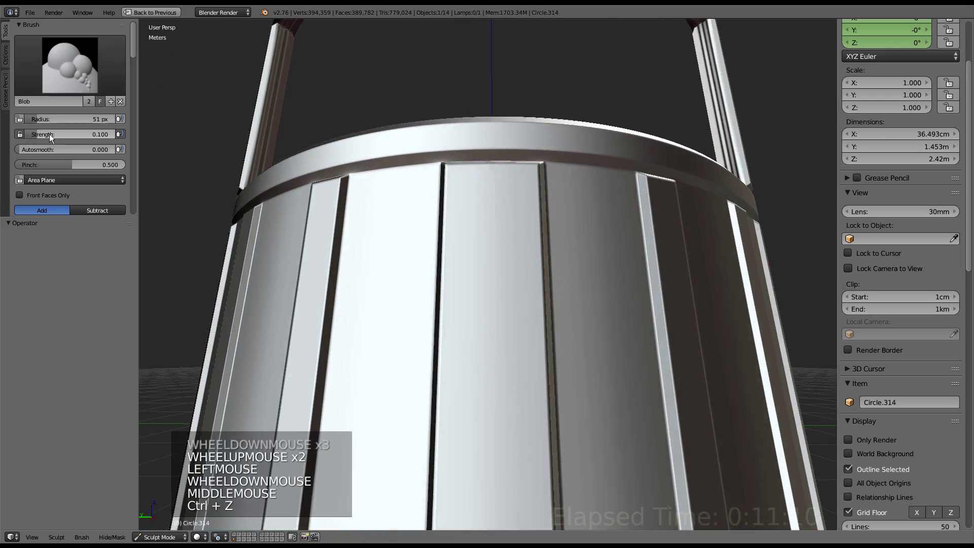
{"action": "left_click", "coordinate": [52, 135]}
{"action": "left_click", "coordinate": [499, 208]}
Orbit around the now-smooth door panels, toggling wireframe shading to check the surface.
{"action": "middle_click", "coordinate": [566, 267]}
{"action": "scroll", "scroll_direction": "down", "scroll_amount": 3}
{"action": "middle_click", "coordinate": [580, 292]}
{"action": "scroll", "scroll_direction": "up", "scroll_amount": 3}
{"action": "middle_click", "coordinate": [540, 276]}
{"action": "scroll", "scroll_direction": "down", "scroll_amount": 3}
{"action": "scroll", "scroll_direction": "up", "scroll_amount": 3}
{"action": "middle_click", "coordinate": [568, 288]}
{"action": "scroll", "scroll_direction": "down", "scroll_amount": 3}
{"action": "middle_click", "coordinate": [563, 284]}
{"action": "middle_click", "coordinate": [570, 260]}
{"action": "key", "text": "ctrl+z"}
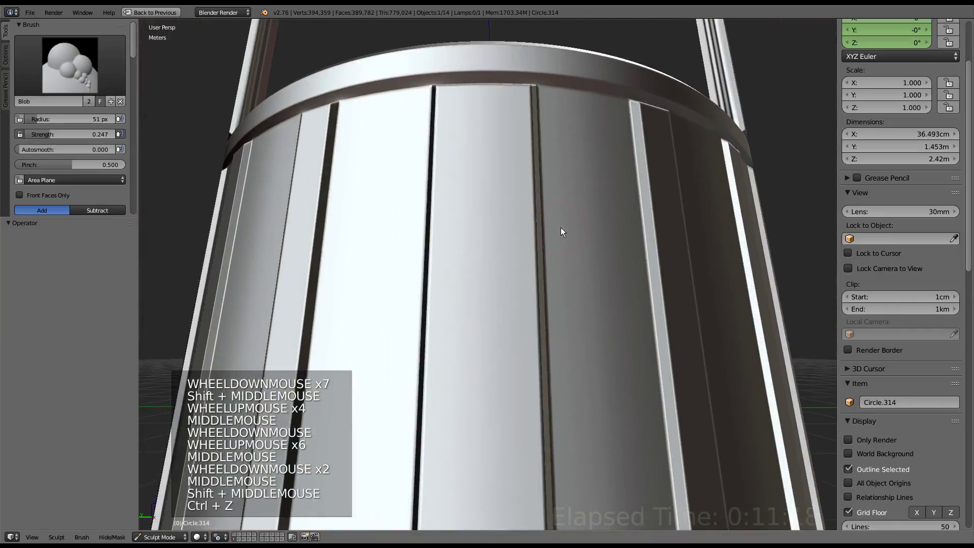
{"action": "key", "text": "z"}
{"action": "scroll", "scroll_direction": "up", "scroll_amount": 3}
{"action": "scroll", "scroll_direction": "down", "scroll_amount": 3}
{"action": "middle_click", "coordinate": [563, 230]}
{"action": "key", "text": "z"}
{"action": "middle_click", "coordinate": [579, 283]}
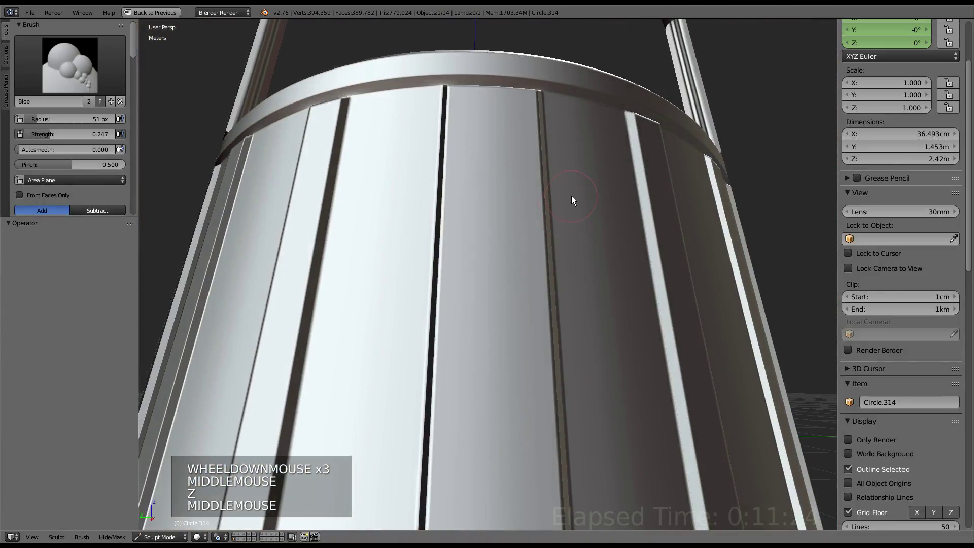